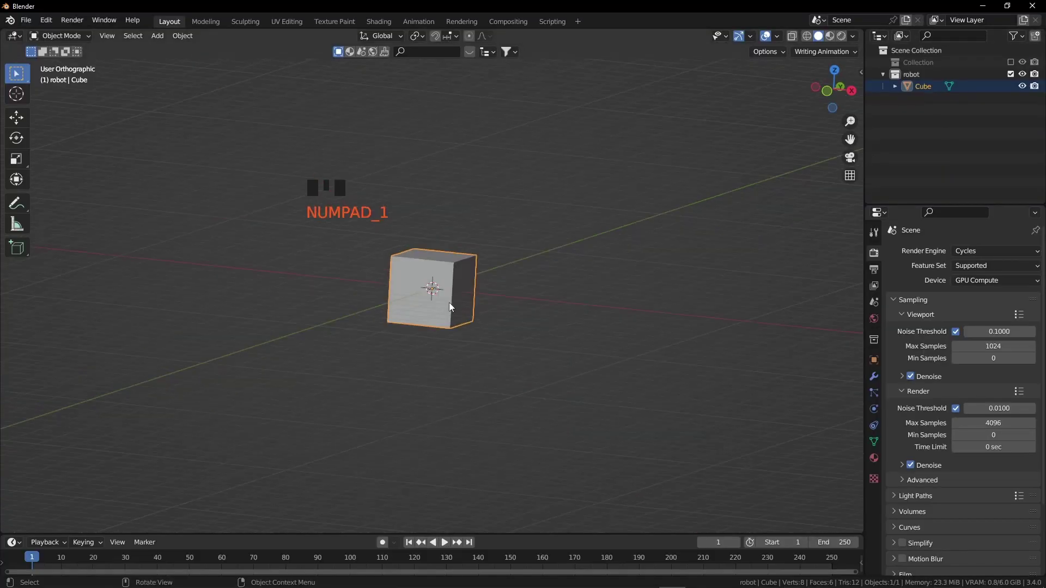
- Add a new ten-vertex cylinder mesh to the robot scene
key(g)
key(s)
key(shift+d)
key(s)
drag(428, 230, 471, 165)
click(470, 165)
- Isolate the cylinder and turn it about its vertical axis from the top view
key(s)
key(KP_1)
key(a)
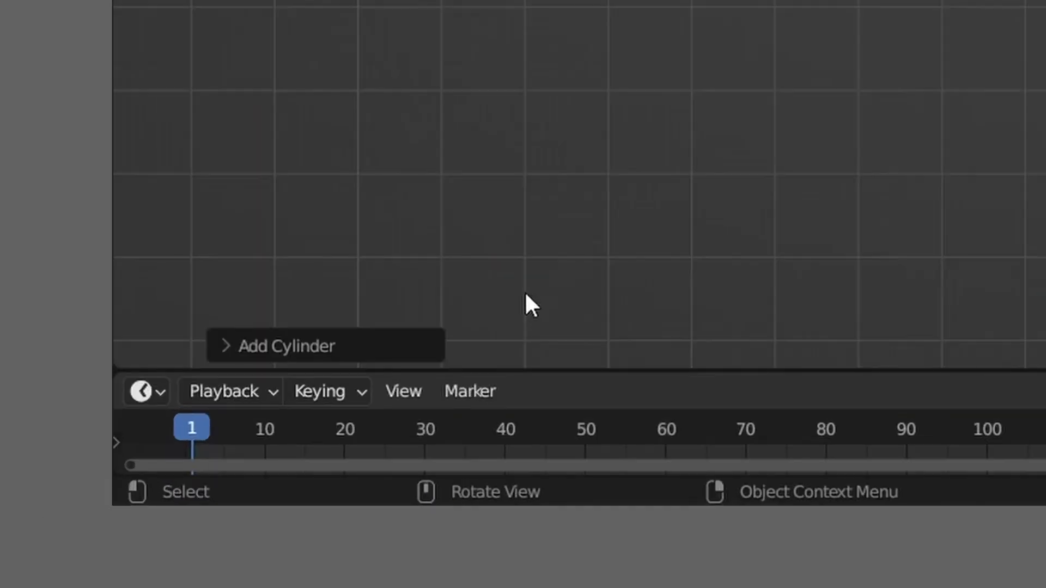
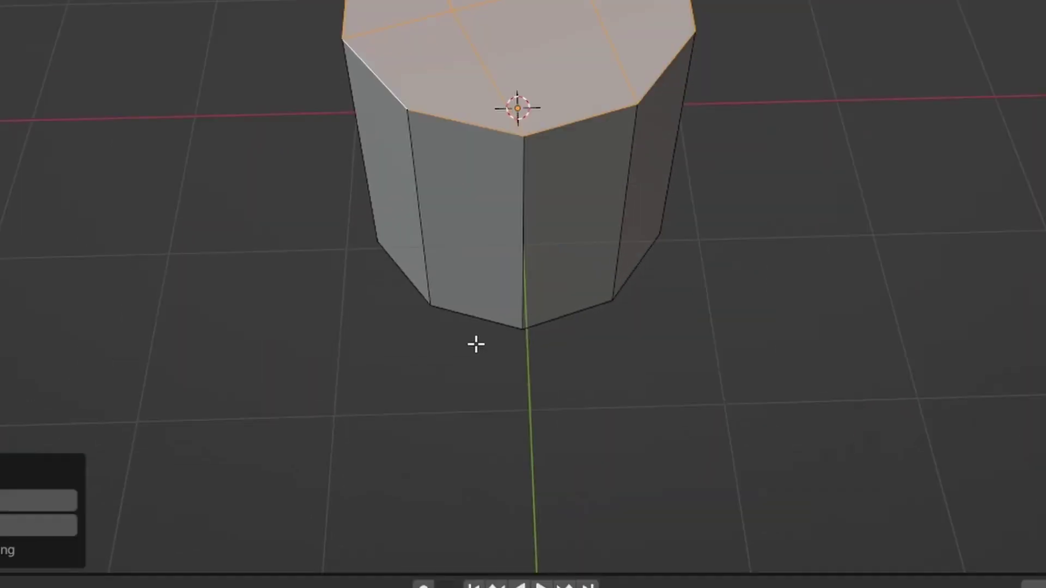
key(KP_7)
key(a)
key(r)
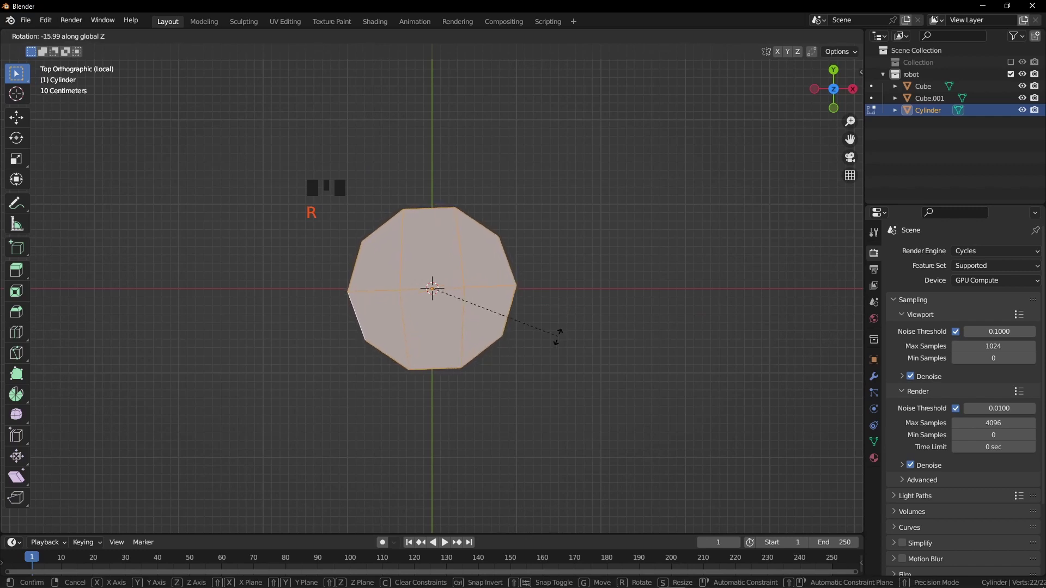
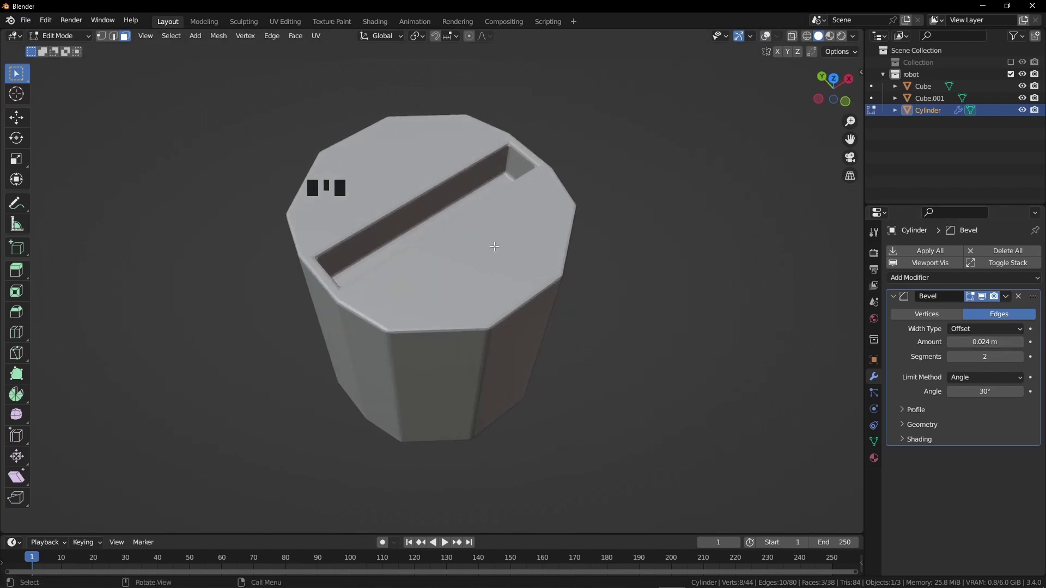
- In front view, turn the cylinder 90° on X to face forward and shrink it to a small screw
key(/)
click(765, 43)
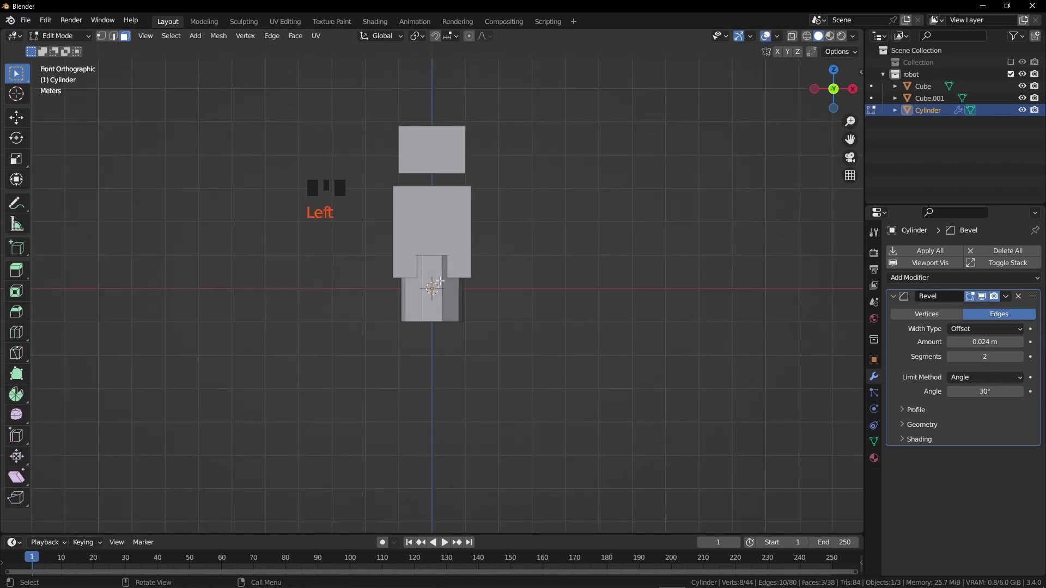
key(Tab)
key(r)
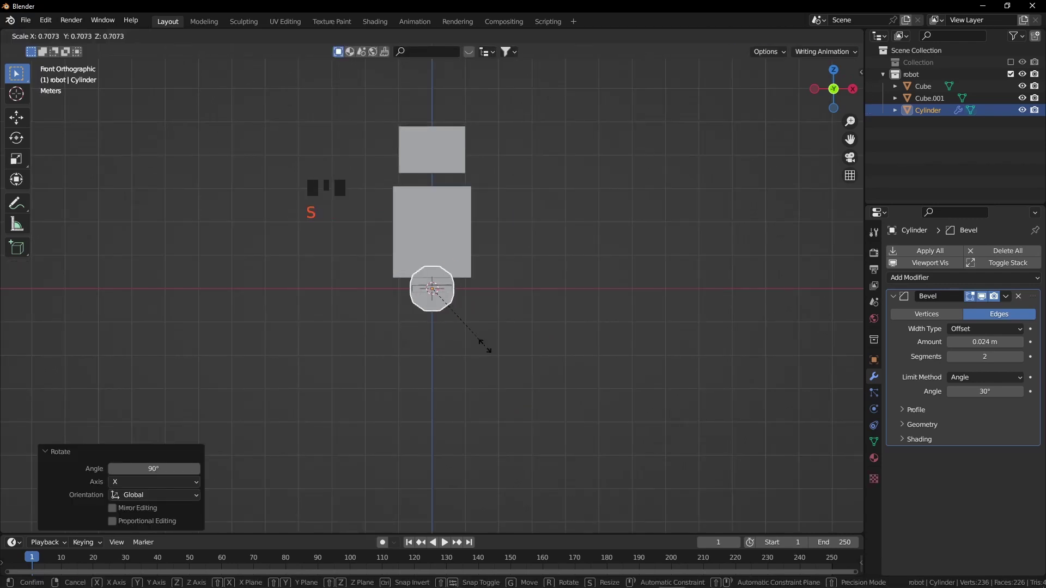
key(s)
key(KP_Decimal)
scroll(down, 3)
drag(478, 338, 499, 332)
- Move the screw onto the top-left corner of the lower body block
key(g)
key(s)
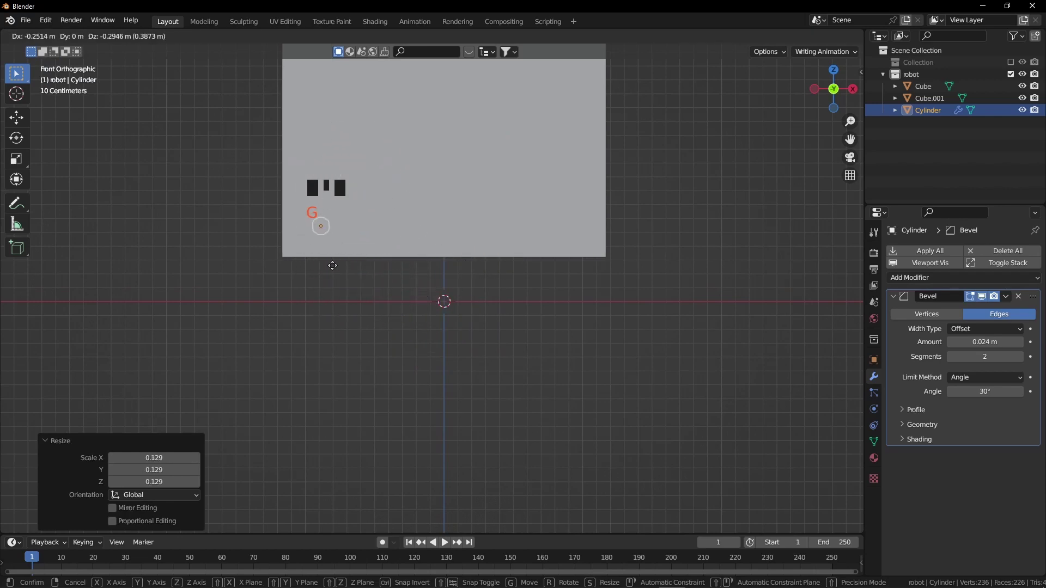
drag(285, 286, 468, 316)
key(g)
drag(595, 364, 556, 360)
key(KP_1)
scroll(up, 3)
drag(444, 293, 465, 293)
key(g)
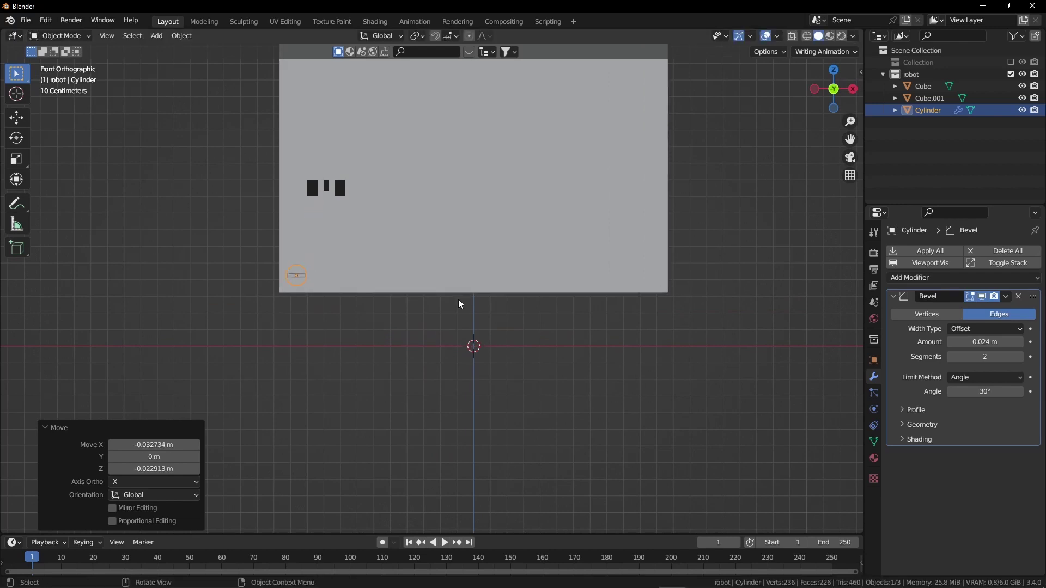
- Duplicate the screw to the lower block's other corners and align the top-right copy
key(shift+d)
scroll(down, 3)
drag(725, 261, 727, 392)
scroll(down, 3)
key(shift+d)
key(shift+d)
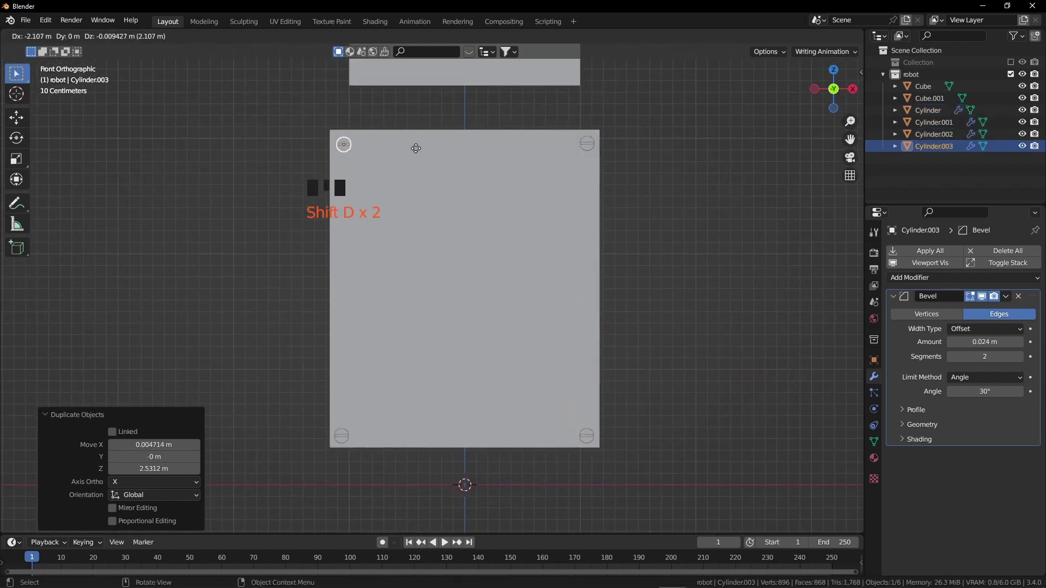
click(595, 151)
key(g)
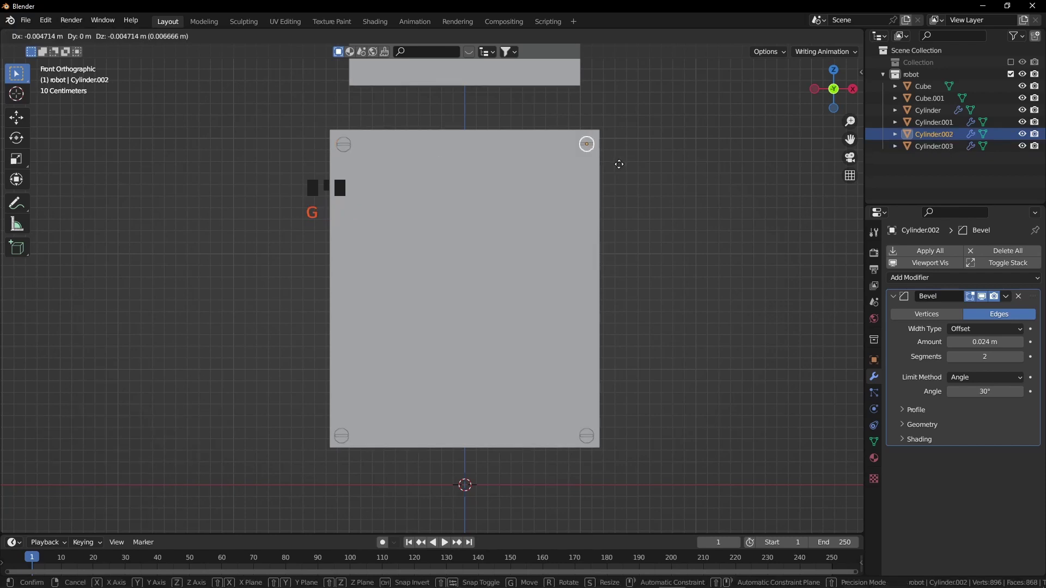
drag(394, 208, 522, 232)
key(KP_1)
- Duplicate the corner screws and move the copies up onto the upper block's corners
scroll(down, 3)
drag(530, 229, 529, 258)
scroll(up, 3)
drag(592, 226, 630, 314)
key(shift+d)
key(shift+d)
key(shift+d)
drag(517, 279, 486, 127)
click(486, 127)
- Orbit to a perspective view of the body and begin selecting screws for copying
drag(478, 307, 495, 304)
drag(580, 246, 599, 258)
key(g)
scroll(down, 3)
drag(576, 357, 467, 270)
click(468, 271)
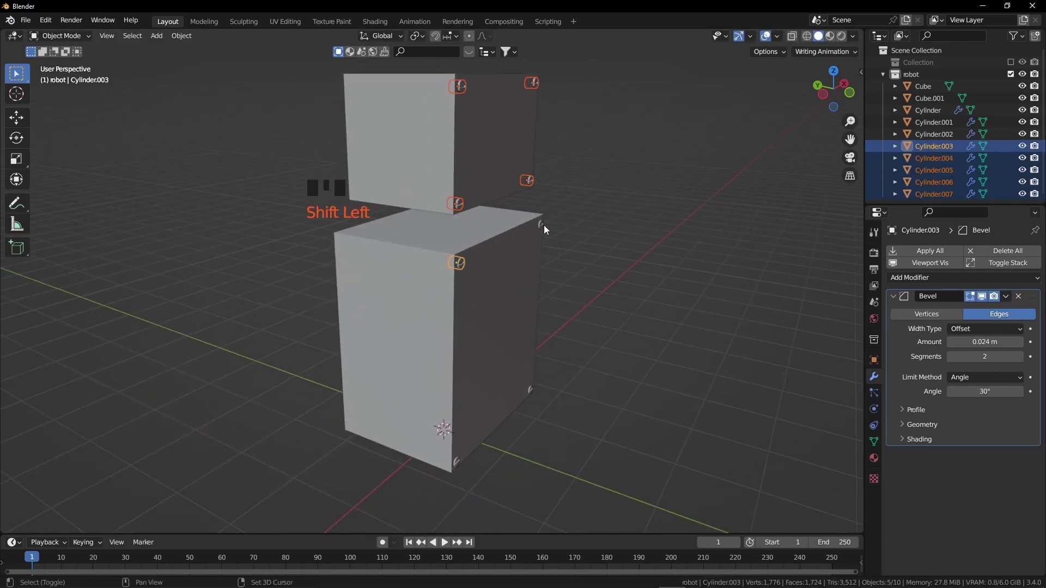
- Select the front screws, duplicate them and slide the copies along depth to the back corners
click(547, 228)
click(463, 465)
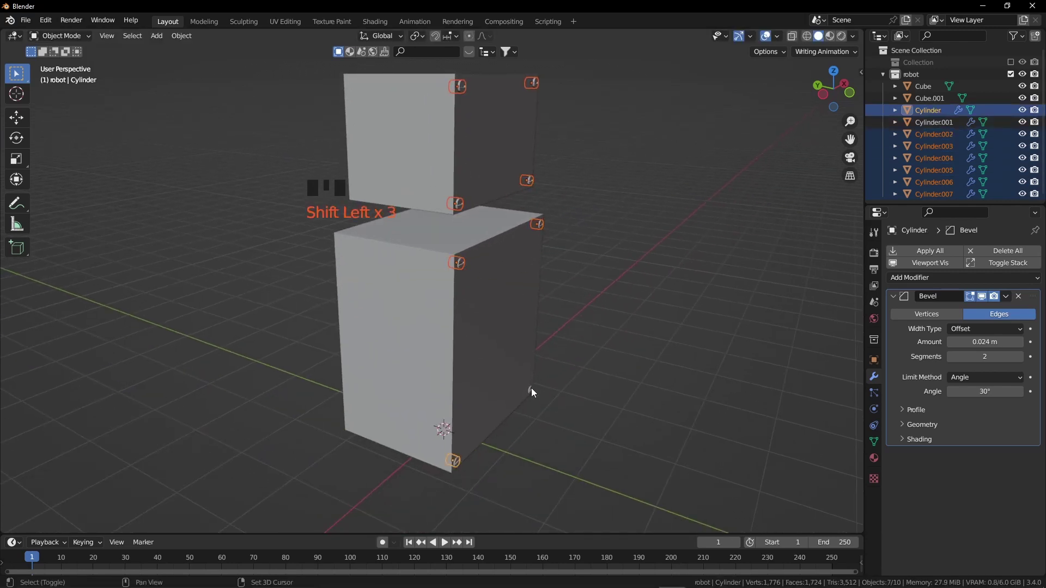
click(535, 392)
key(ctrl+z)
click(535, 395)
key(shift+d)
key(KP_7)
key(g)
drag(450, 281, 489, 213)
key(g)
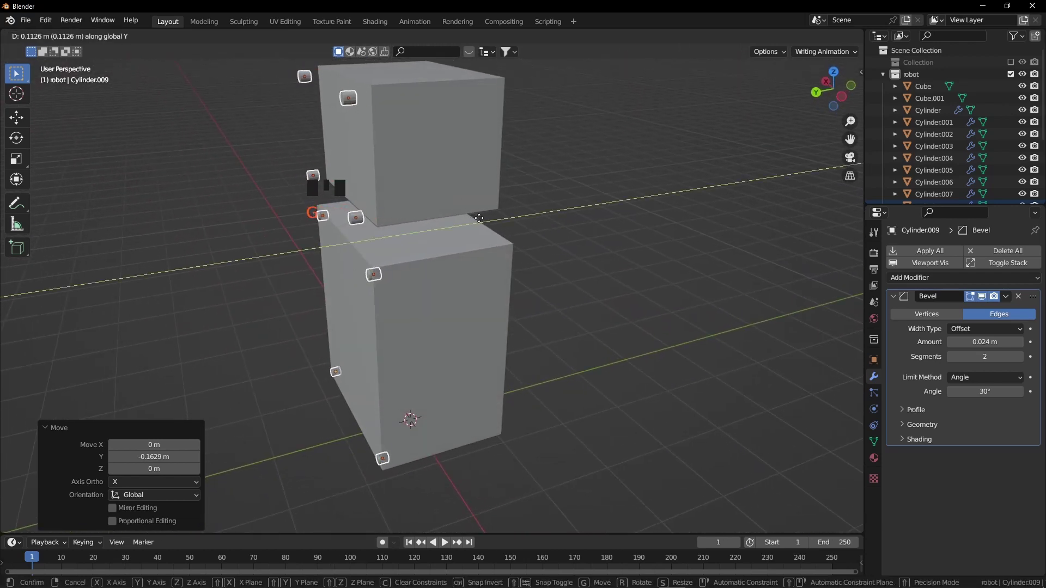
key(r)
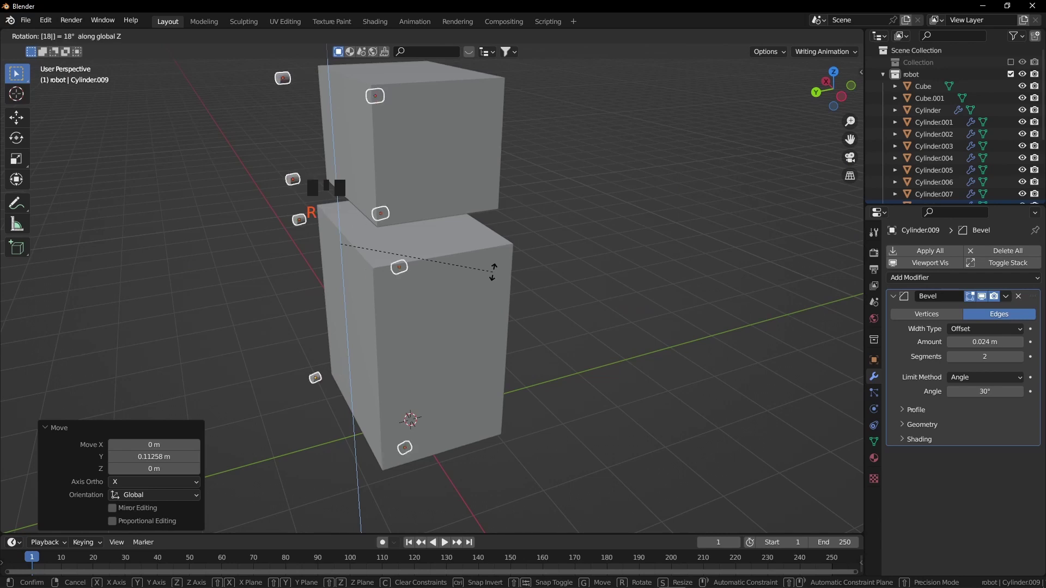
key(g)
- Check the back of the body and move screws onto its side face
drag(360, 296, 765, 40)
click(765, 40)
drag(388, 193, 758, 80)
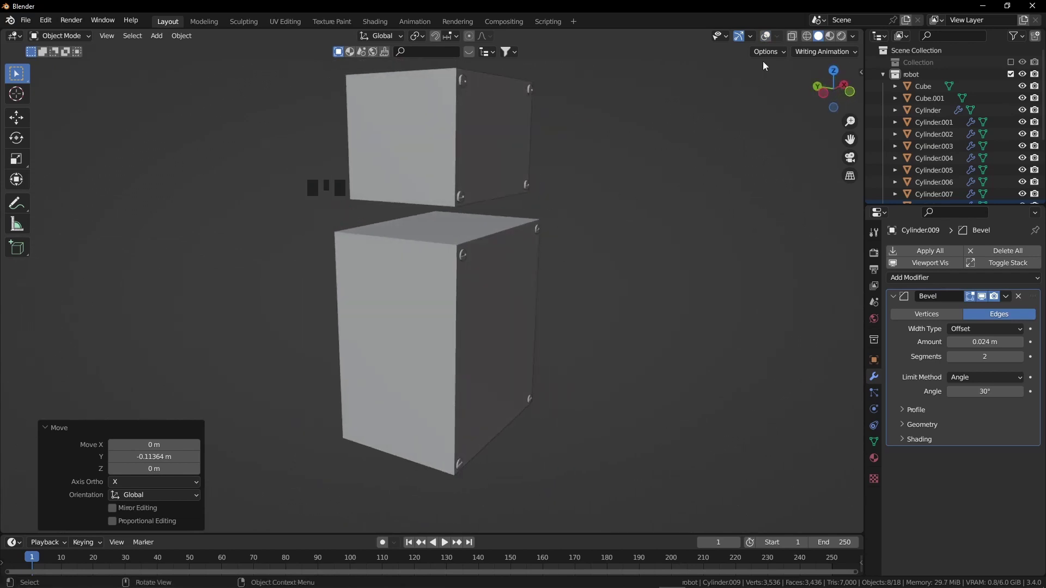
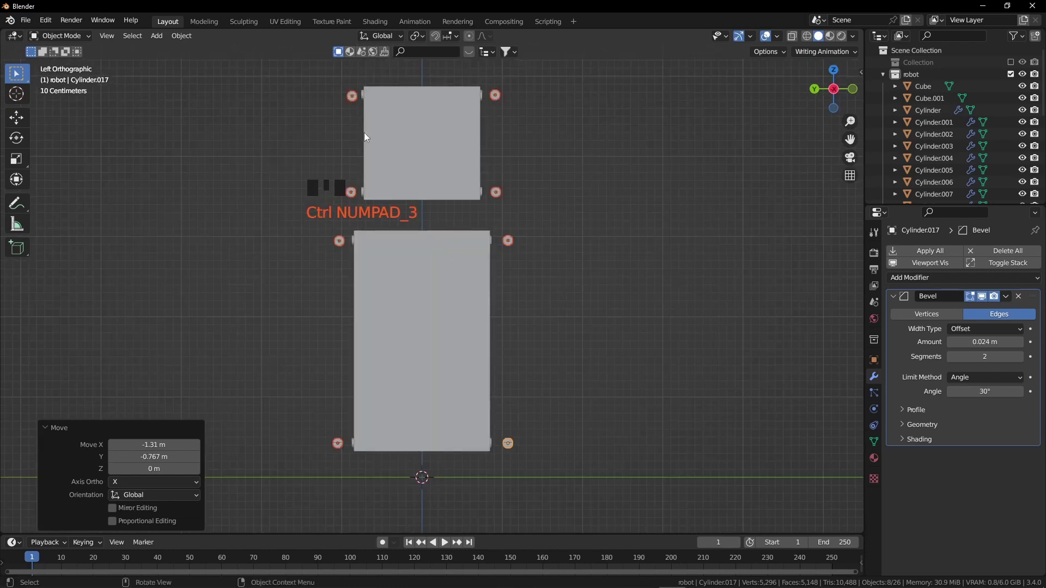
drag(314, 78, 319, 90)
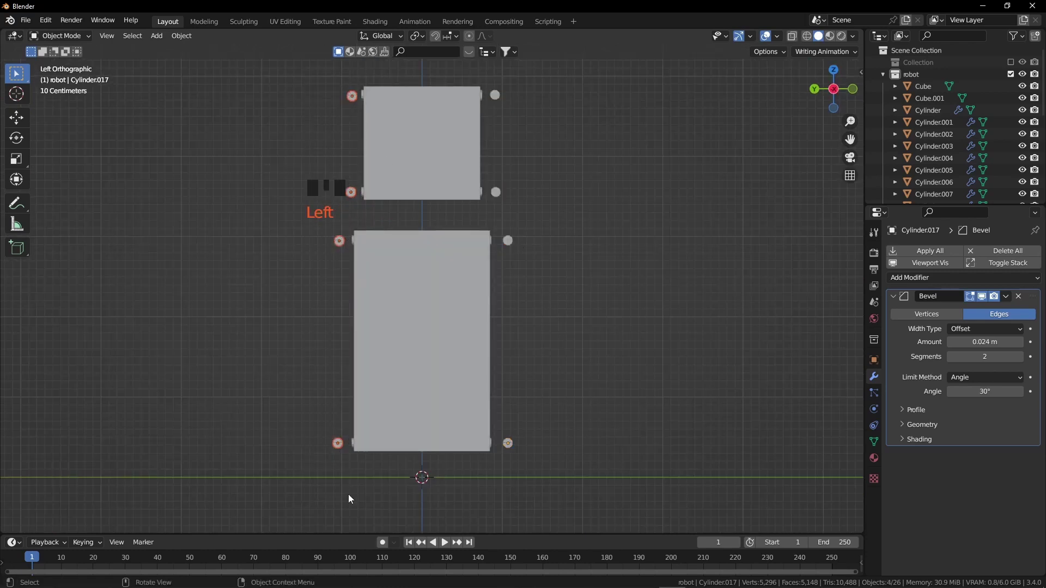
key(g)
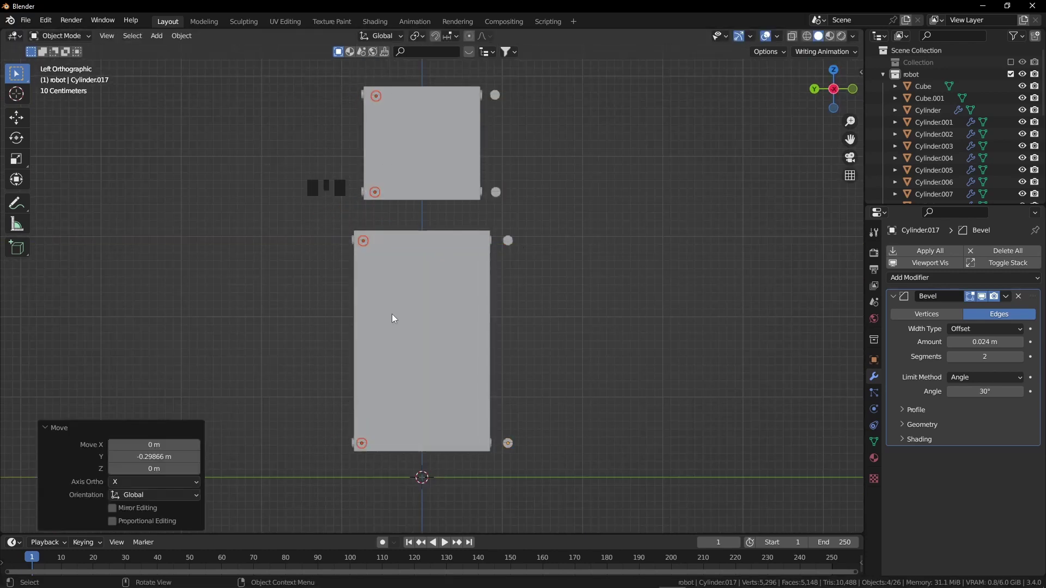
click(583, 128)
key(g)
- Select four side screws, duplicate them and slide the copies across the body's width
click(378, 99)
click(376, 194)
click(365, 245)
click(366, 449)
drag(557, 331, 458, 368)
key(KP_7)
key(g)
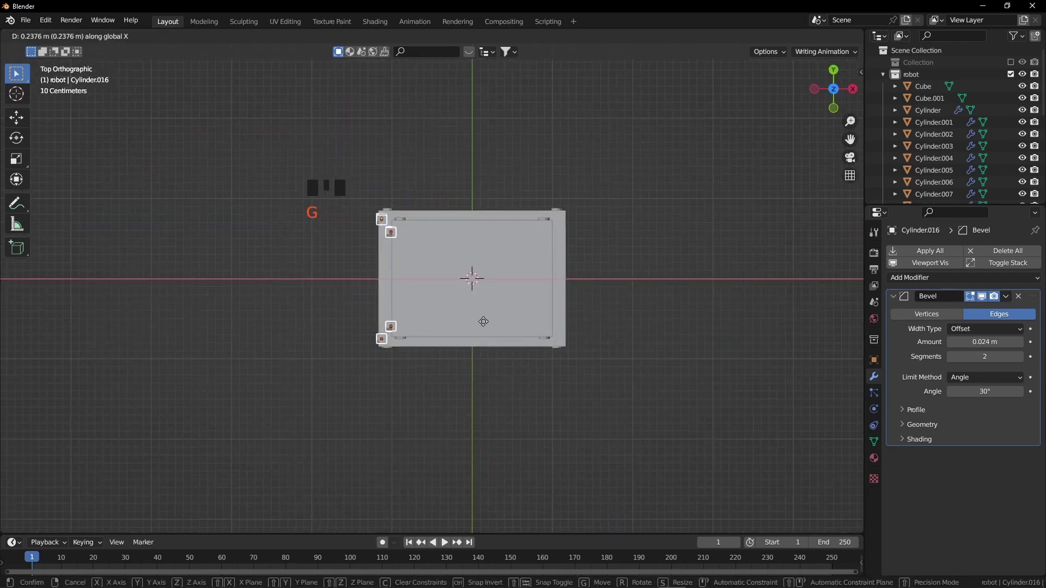
drag(399, 372, 448, 282)
middle_click(445, 276)
key(g)
middle_click(424, 264)
- Reselect corner screws around the body and duplicate them for the remaining faces
click(368, 188)
drag(400, 207, 401, 207)
click(402, 97)
key(ctrl+z)
drag(399, 89, 398, 88)
drag(369, 87, 394, 121)
key(g)
click(361, 237)
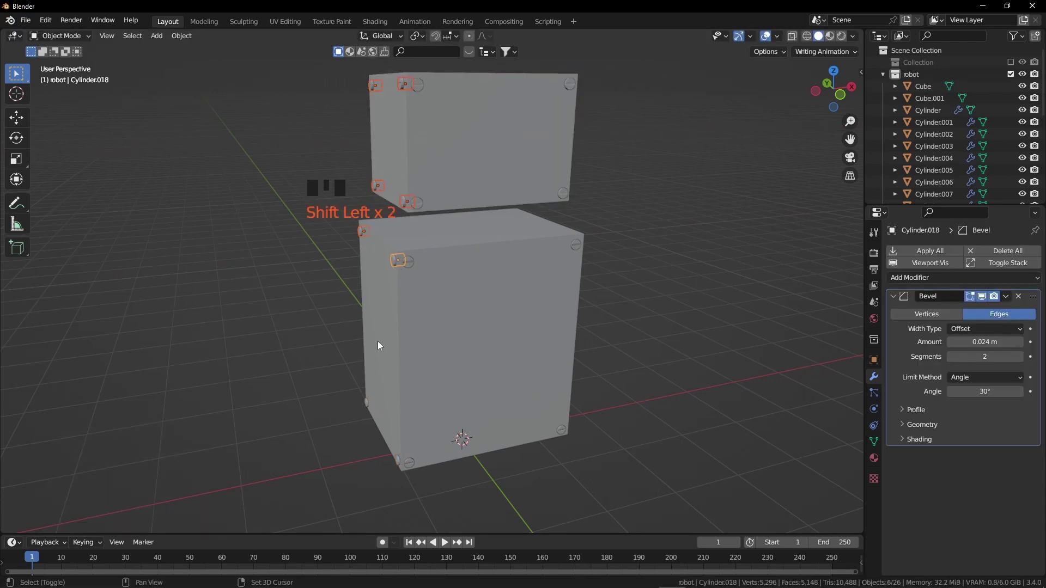
middle_click(422, 375)
click(350, 434)
click(434, 473)
drag(463, 482, 449, 422)
key(shift+d)
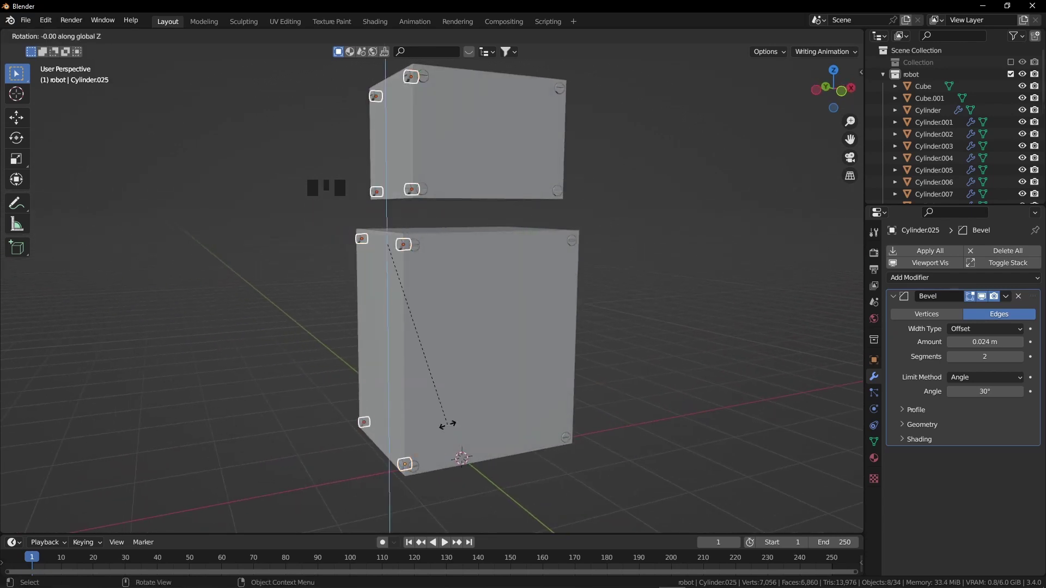
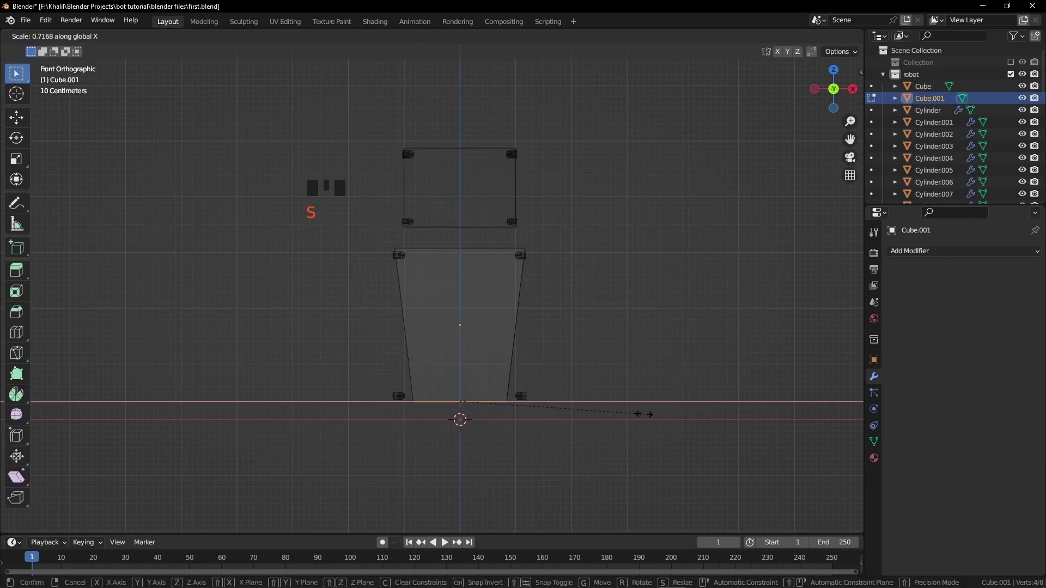
- Select the tapered body, nudge it in Edit Mode and orbit toward the head's lower corners
click(454, 413)
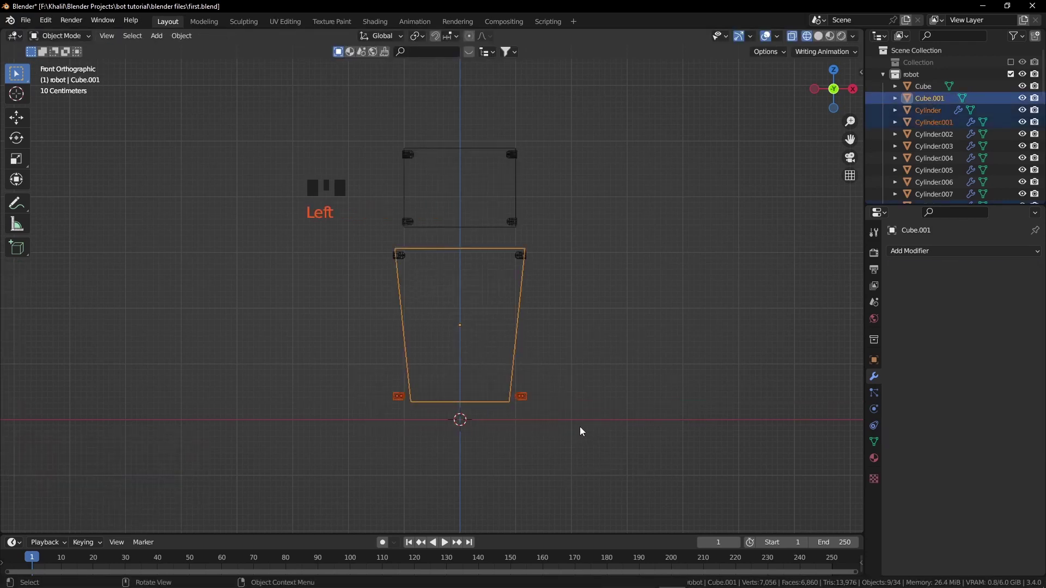
key(Tab)
key(g)
key(KP_Decimal)
key(Tab)
key(z)
scroll(down, 3)
drag(365, 319, 395, 332)
scroll(down, 3)
drag(399, 330, 392, 318)
click(392, 318)
click(405, 318)
- Tilt a bolt cylinder slightly and slide it onto a lower head corner in front view
click(339, 291)
drag(355, 294, 379, 333)
click(380, 332)
drag(407, 329, 319, 311)
key(g)
drag(343, 314, 372, 303)
scroll(up, 3)
click(416, 325)
click(319, 243)
key(r)
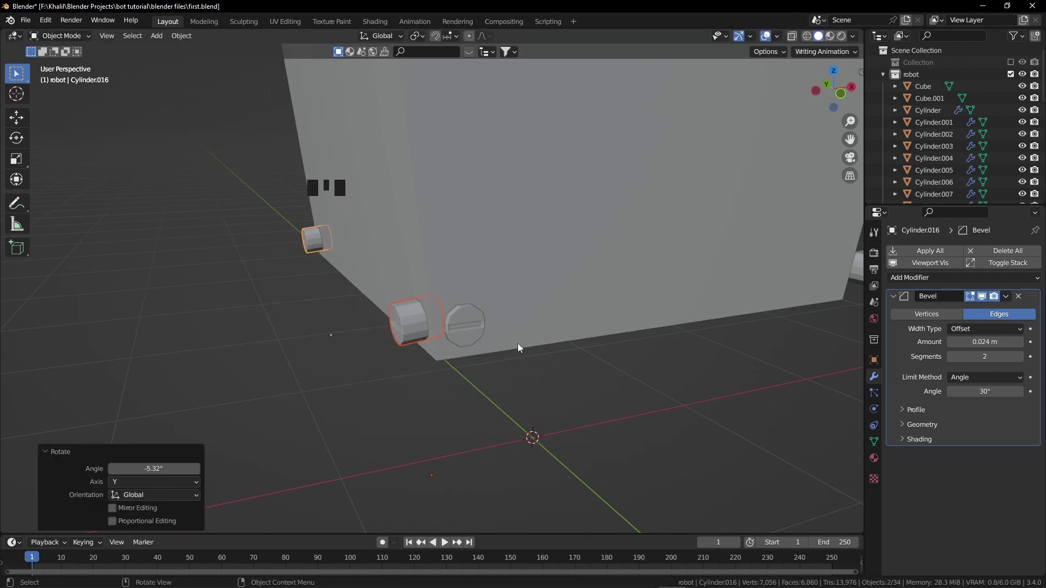
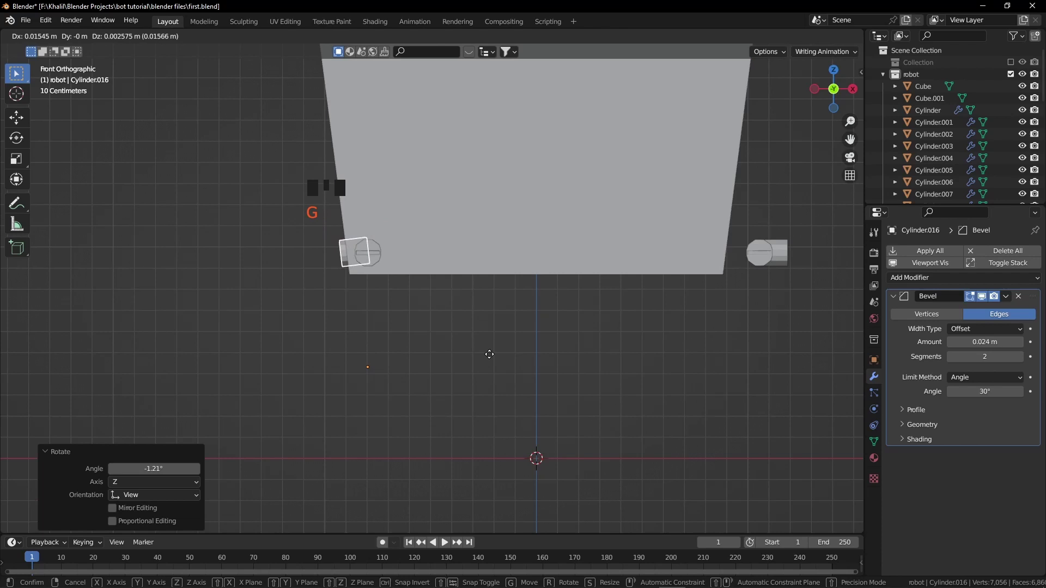
drag(724, 302, 621, 291)
click(621, 291)
- Duplicate another bolt cylinder and rotate the copy to match its corner
drag(621, 329, 658, 301)
click(657, 301)
key(KP_4)
key(g)
key(r)
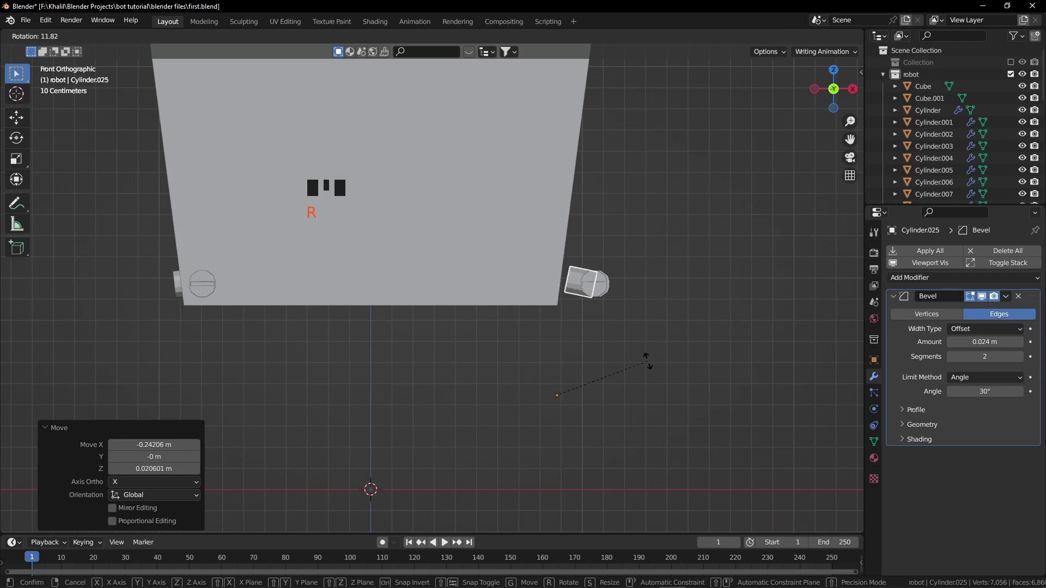
key(g)
key(r)
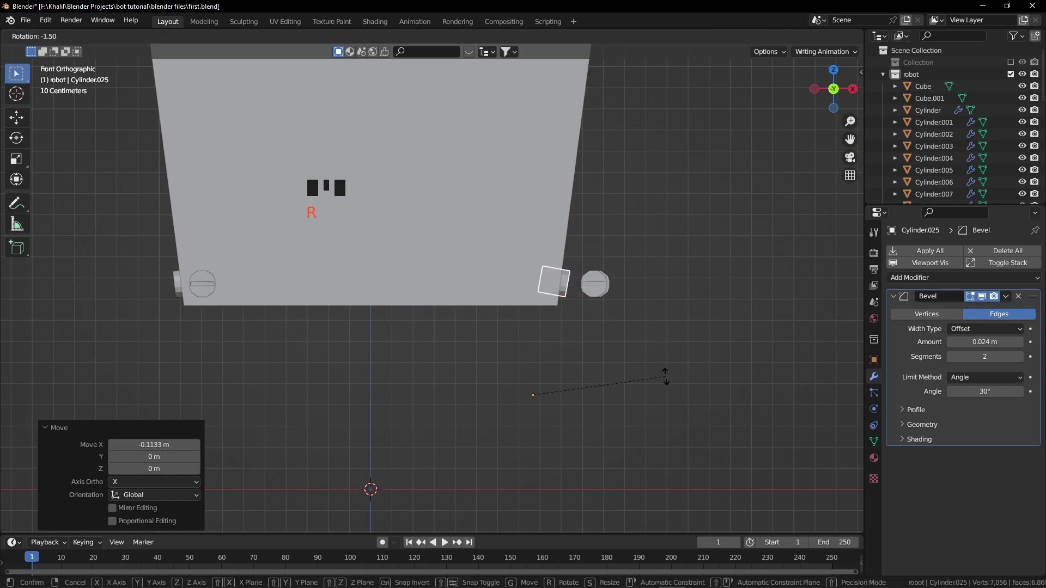
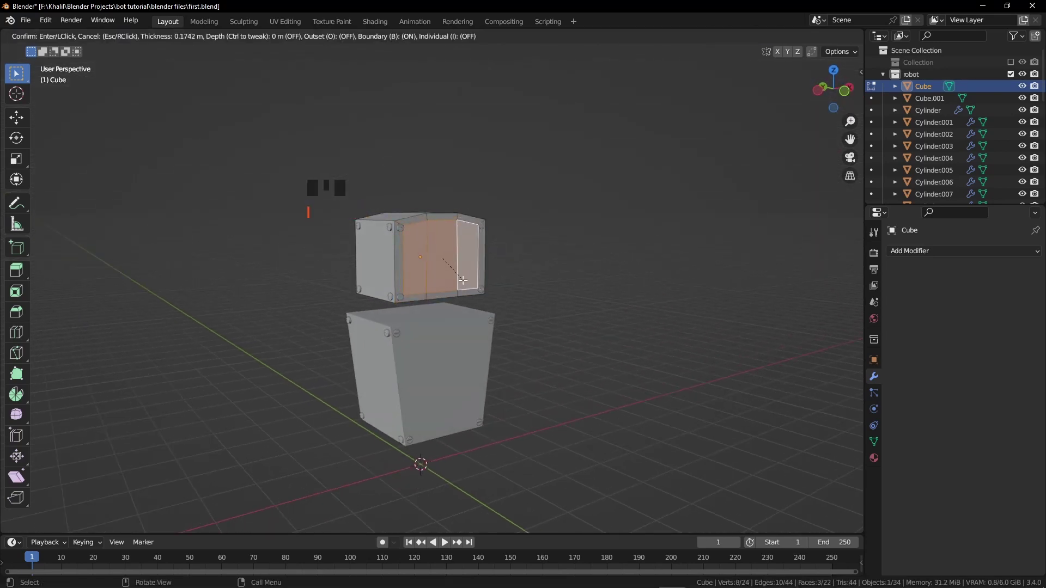
- Extrude the inset front face inward to form a recessed panel in the head
key(e)
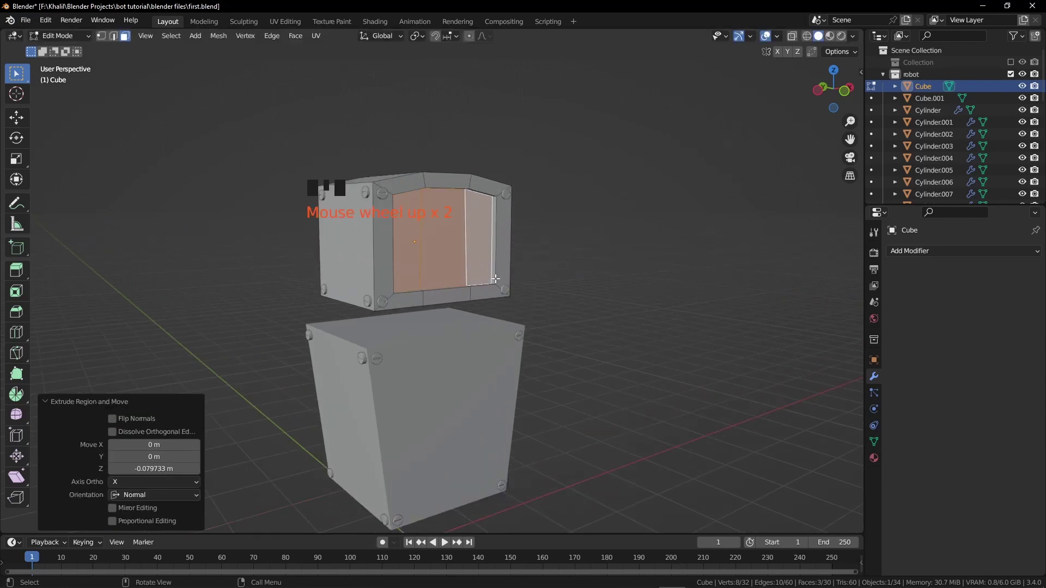
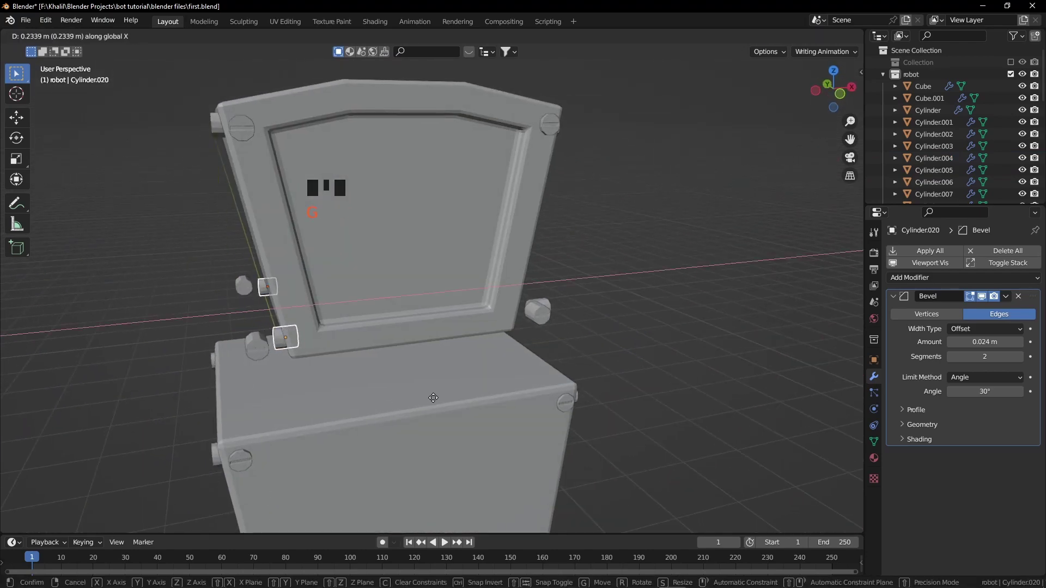
- Position a corner bolt on the head edge from front view, nudging it sideways with G along X
key(KP_1)
scroll(up, 3)
middle_click(370, 344)
drag(343, 343, 474, 419)
key(r)
key(g)
scroll(down, 3)
drag(433, 365, 279, 422)
click(280, 422)
click(489, 340)
key(KP_1)
key(g)
key(r)
key(g)
click(466, 332)
drag(528, 366, 490, 325)
click(490, 324)
- Slide the remaining bolts along the head's lower edge and select the lower-edge bolts together
scroll(down, 3)
drag(340, 364, 466, 361)
scroll(down, 3)
drag(526, 372, 477, 367)
key(g)
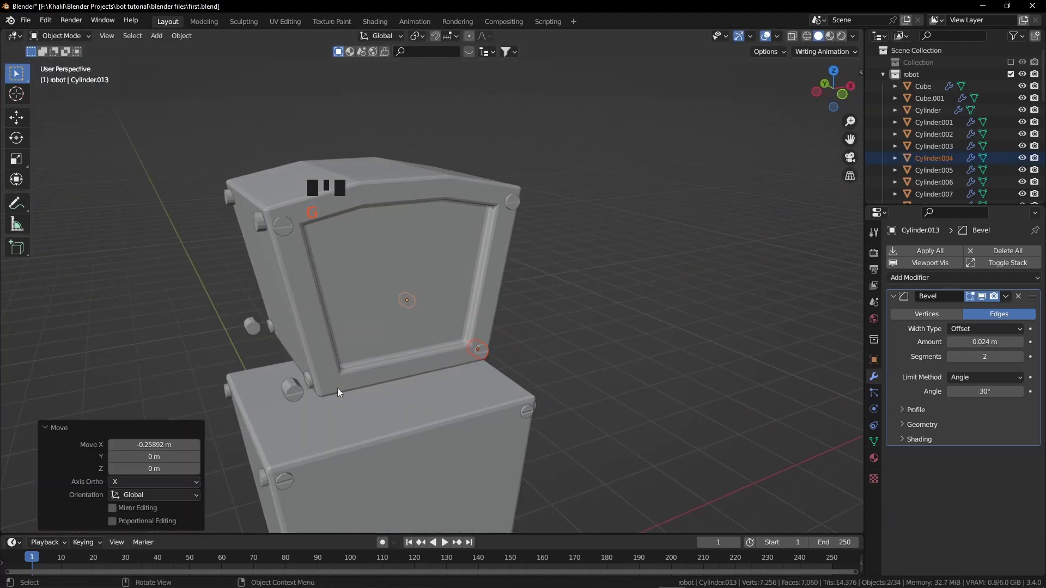
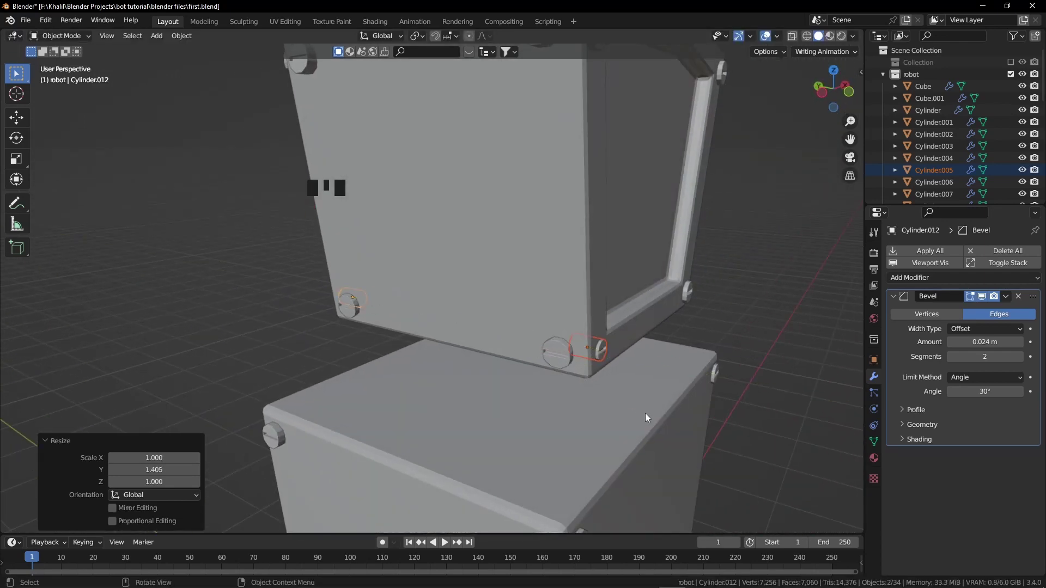
drag(657, 379, 441, 379)
click(442, 379)
drag(530, 368, 449, 327)
click(449, 327)
drag(495, 372, 634, 372)
- Stretch the selected bolt cylinders lengthwise along Y
key(s)
drag(516, 435, 588, 416)
key(s)
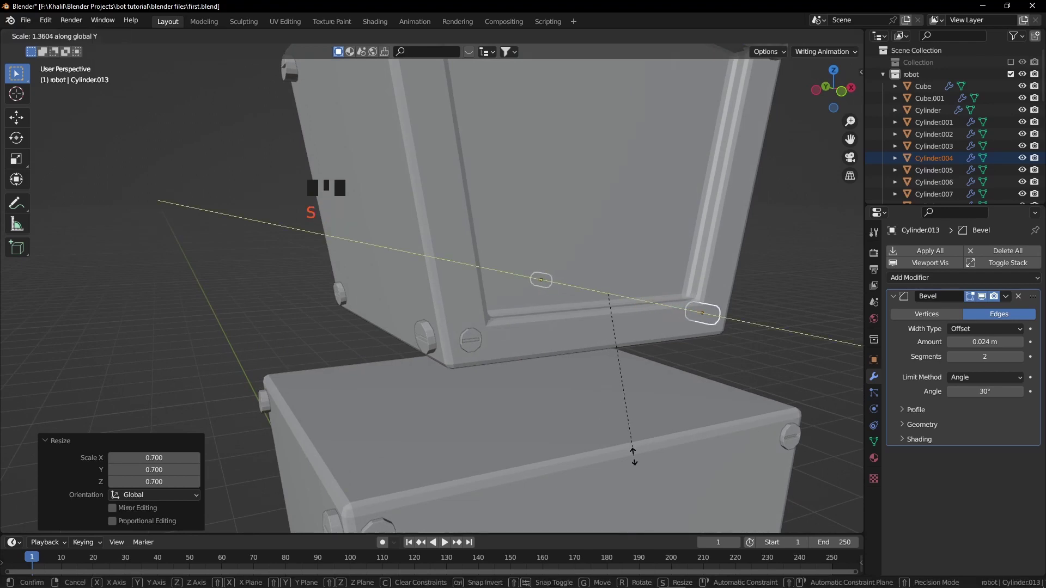
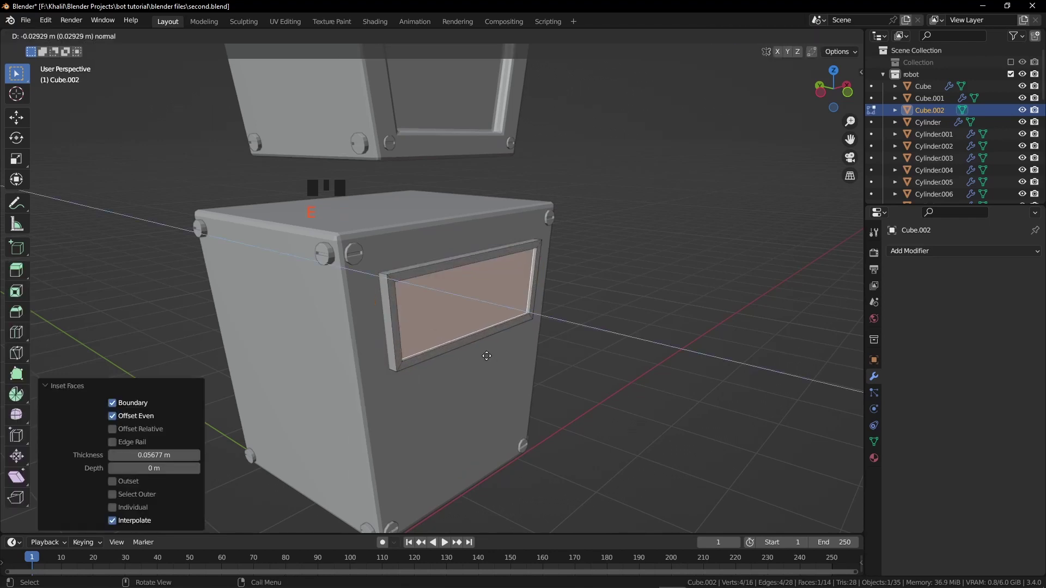
- Push the inset window face inward along Y to recess it, then select the tapered body
key(g)
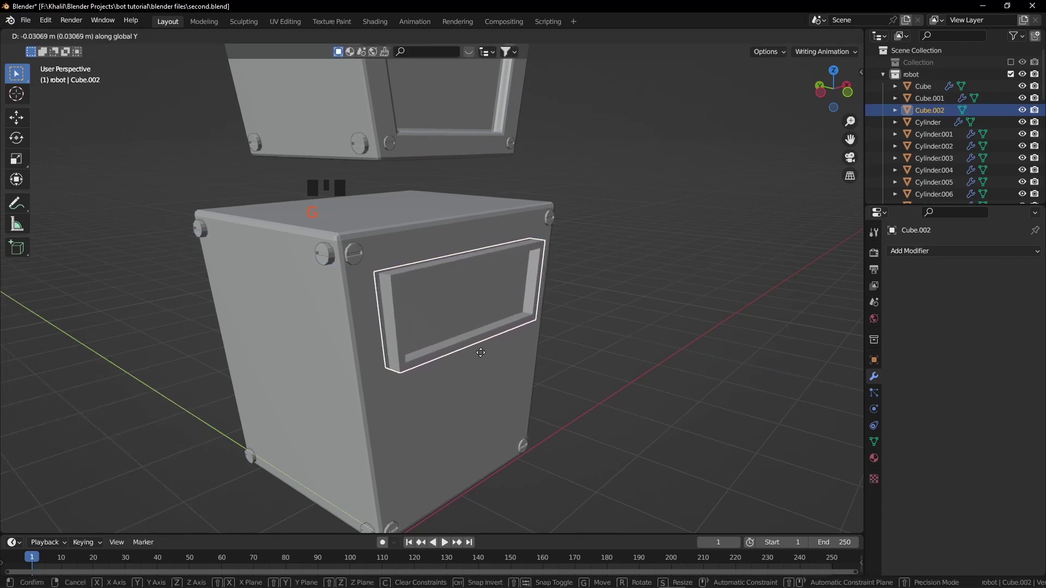
key(a)
key(a)
scroll(down, 3)
drag(474, 355, 458, 341)
click(458, 341)
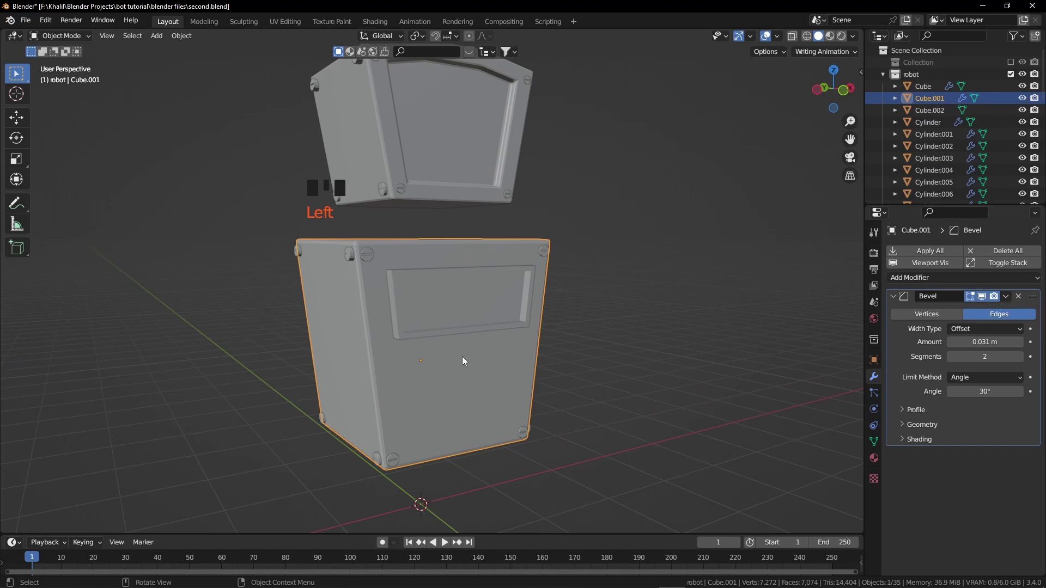
click(449, 337)
- From front view, add a small cube plate near the bottom of the body front
click(469, 378)
drag(1005, 303, 499, 338)
drag(500, 338, 514, 351)
click(499, 315)
key(KP_1)
middle_click(492, 384)
key(a)
key(a)
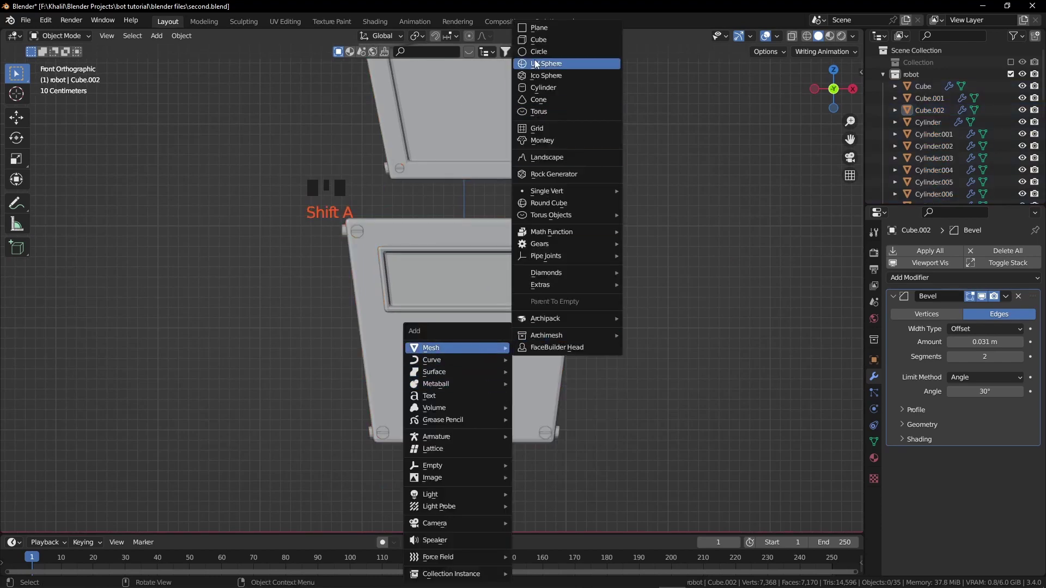
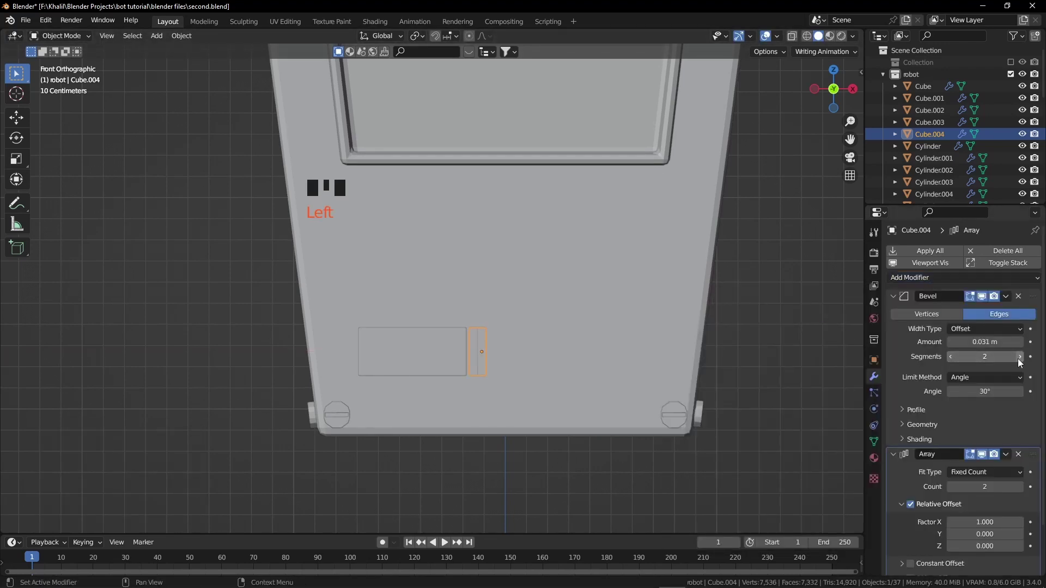
- Array the vent slat to Count 3 with Relative Offset X -1.51 and inspect the result
drag(1021, 362, 969, 366)
drag(956, 362, 970, 428)
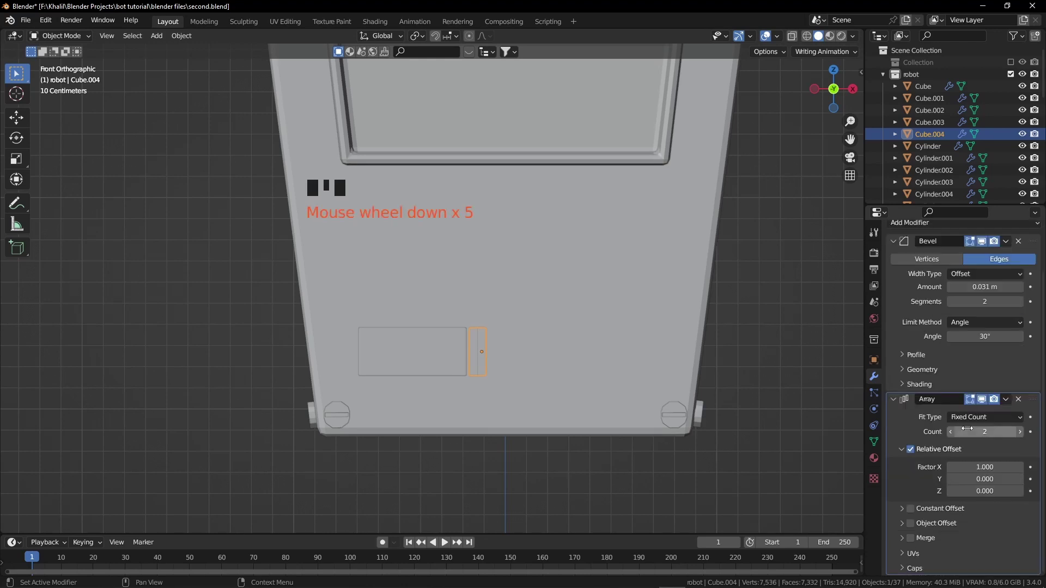
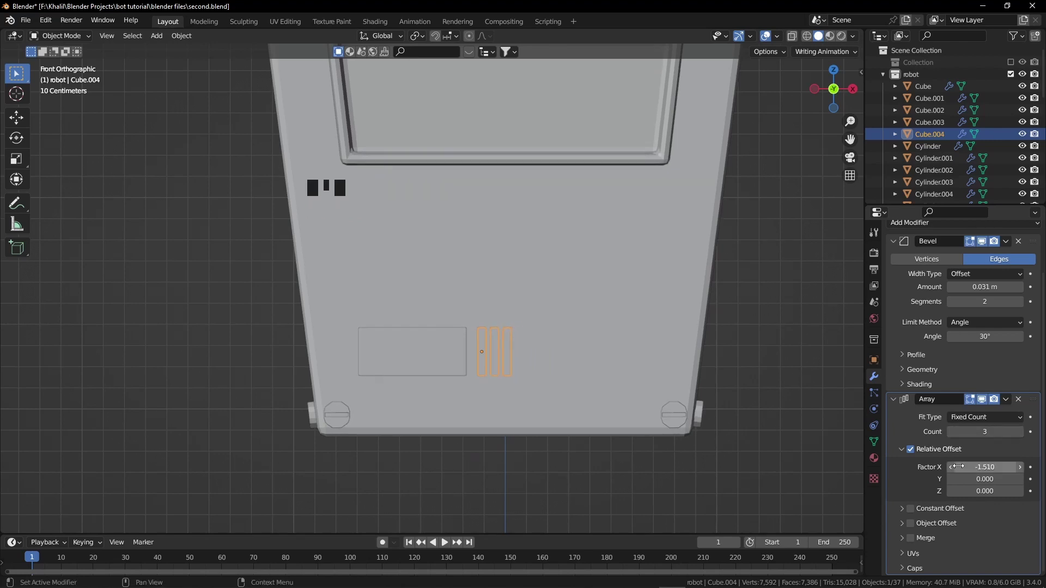
key(a)
key(a)
drag(479, 380, 531, 389)
scroll(down, 3)
drag(504, 363, 442, 403)
scroll(down, 3)
drag(481, 373, 426, 271)
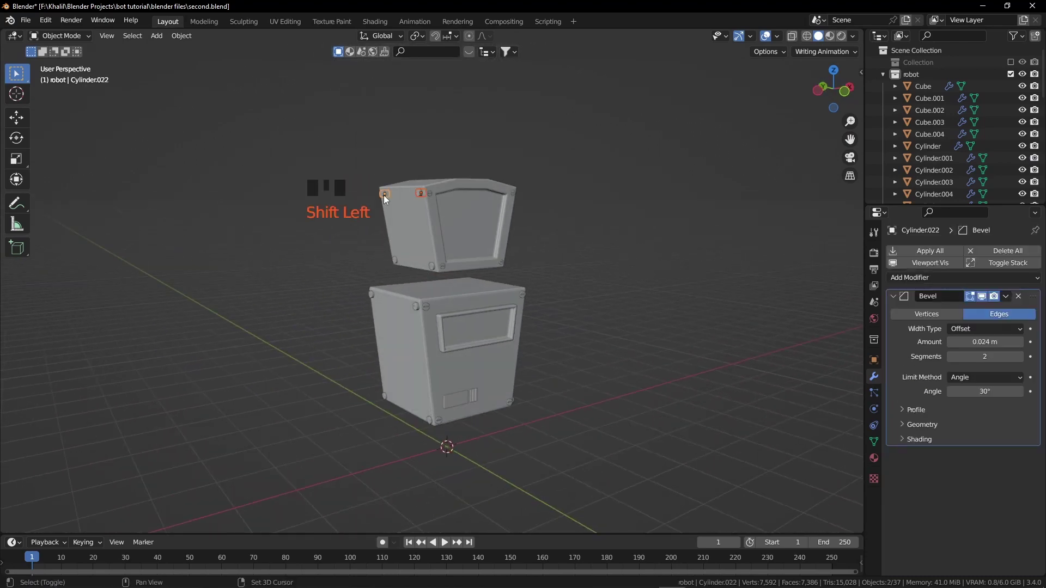
- Add Cylinder.032, flatten and shrink it into a neck plate between head and lower box
key(KP_1)
scroll(up, 3)
drag(447, 276, 473, 384)
scroll(up, 3)
drag(456, 305, 516, 448)
key(r)
key(g)
key(r)
drag(363, 361, 466, 343)
scroll(up, 3)
drag(486, 353, 465, 372)
scroll(down, 3)
click(432, 351)
- In Edit Mode select the box's top face as the placement point, then leave editing
key(KP_1)
key(r)
scroll(down, 3)
drag(398, 375, 430, 375)
key(a)
key(a)
drag(406, 421, 409, 319)
scroll(down, 3)
drag(450, 414, 382, 294)
click(382, 295)
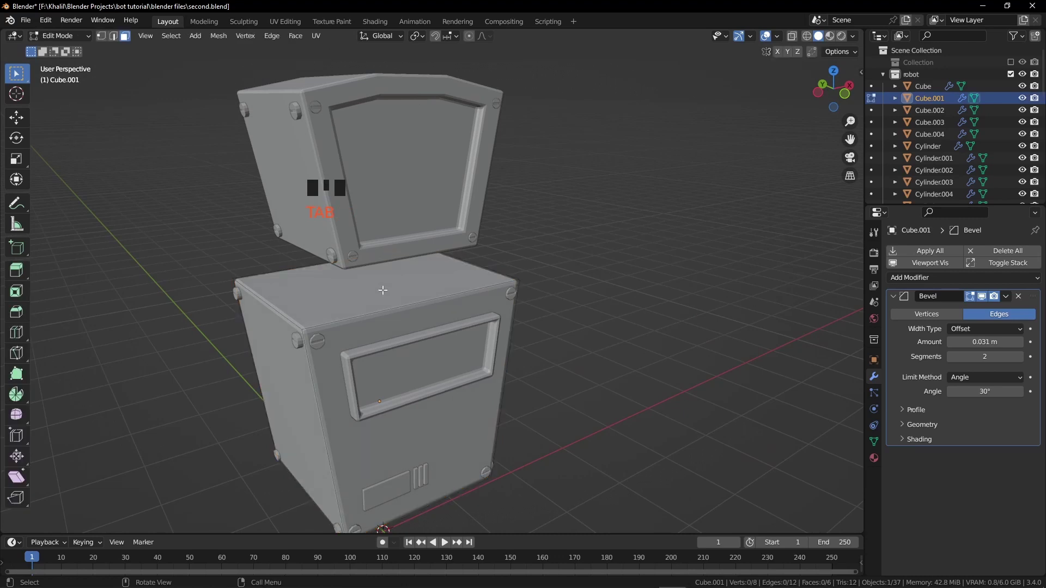
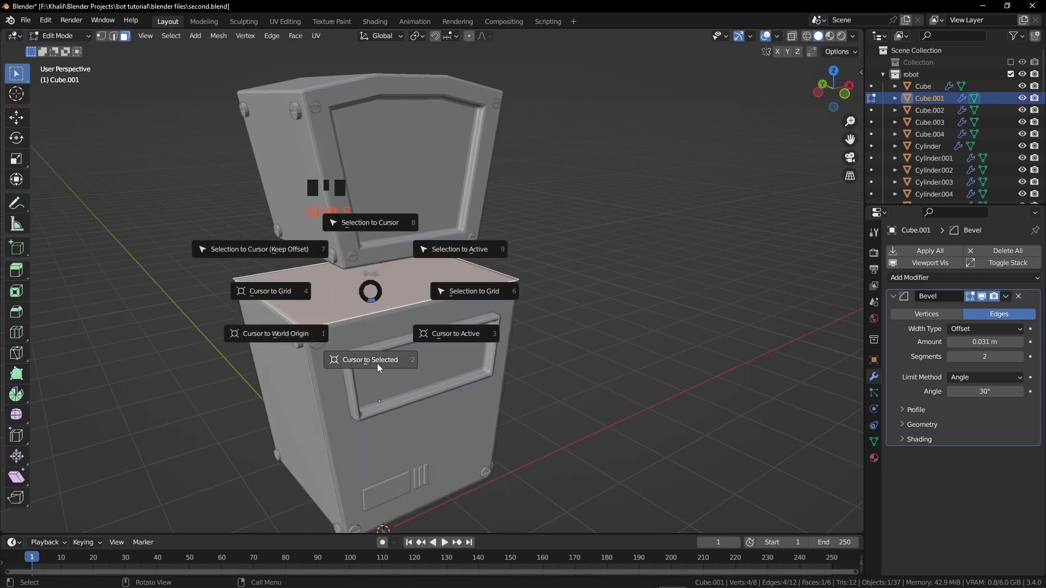
key(Tab)
key(shift+a)
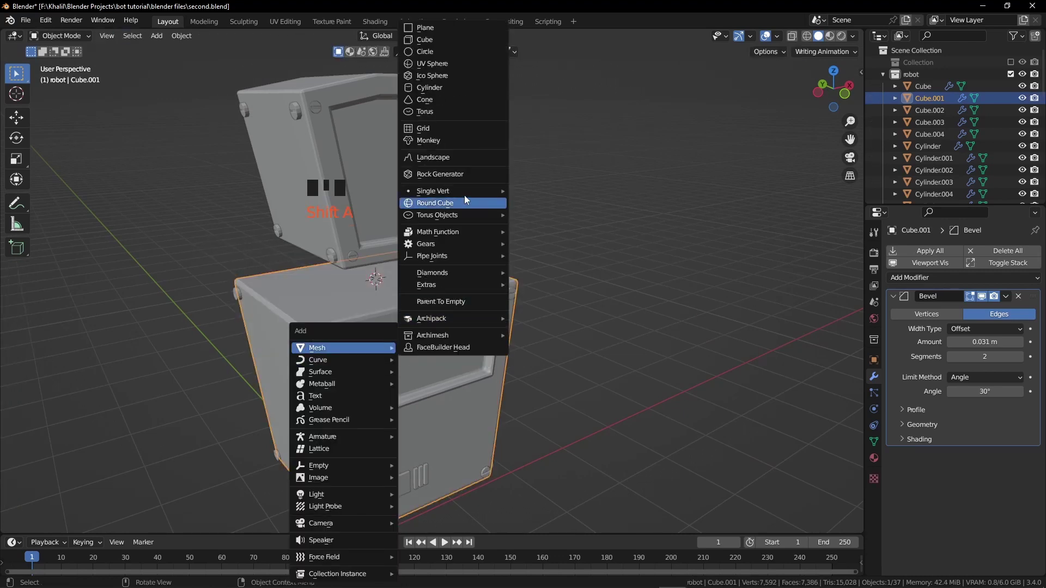
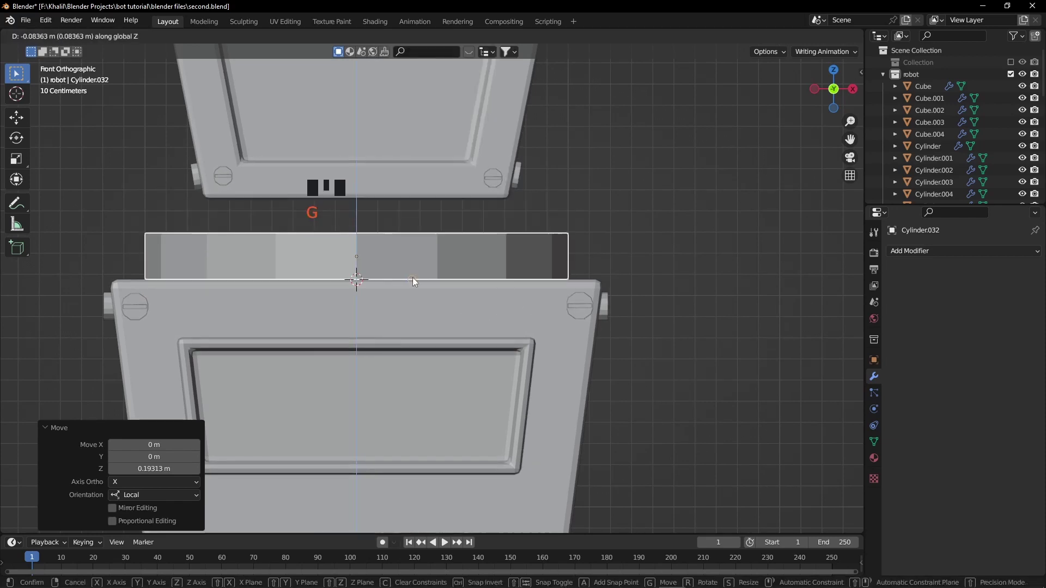
- Lower the neck plate straight down along Z onto the top of the box
key(s)
key(g)
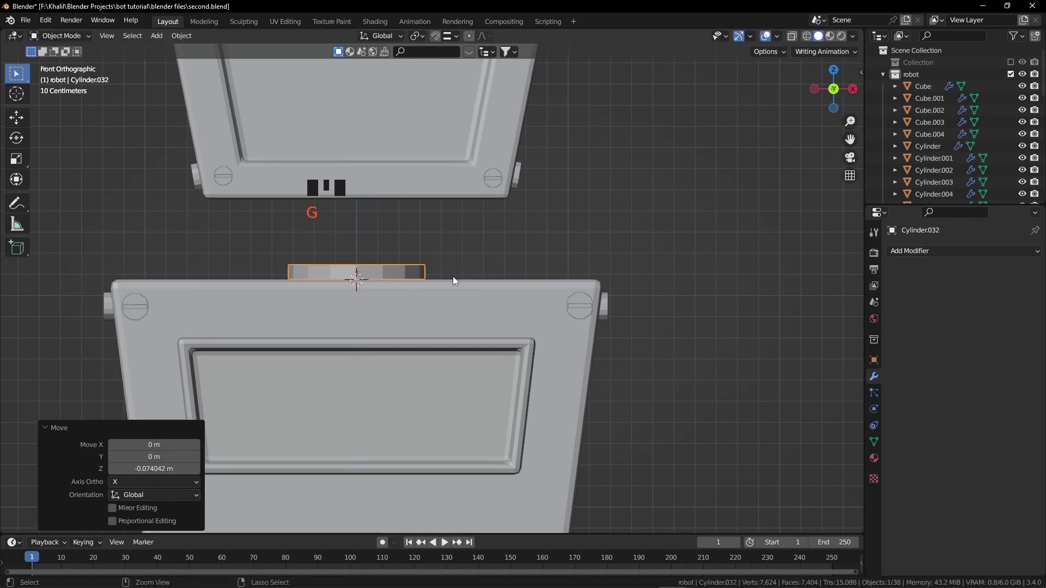
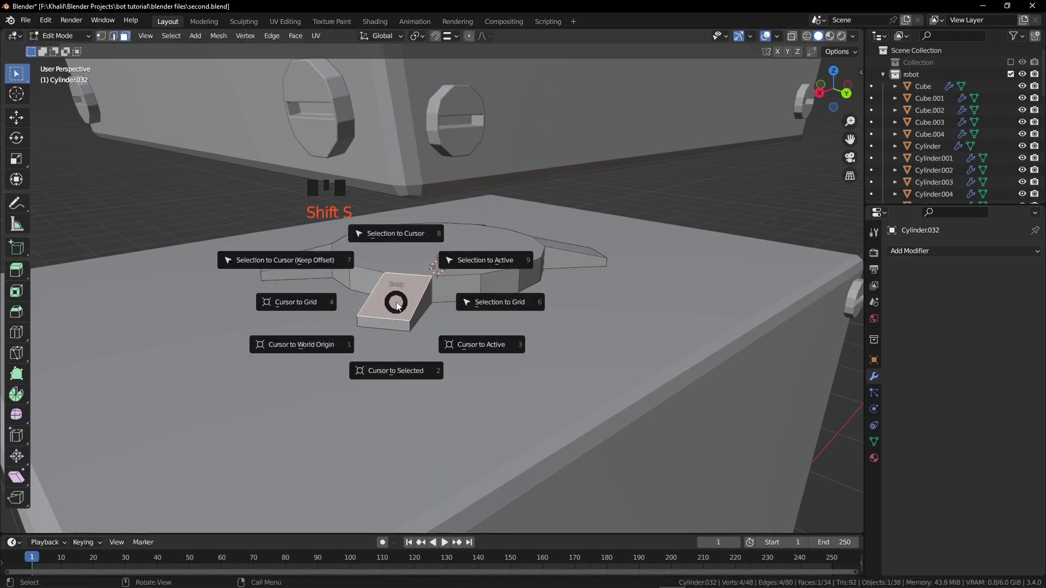
- Leave Edit Mode and duplicate a cylinder as Cylinder.033, snapping the cursor to the tab
scroll(down, 3)
key(Tab)
scroll(down, 3)
middle_click(468, 399)
click(417, 247)
key(shift+d)
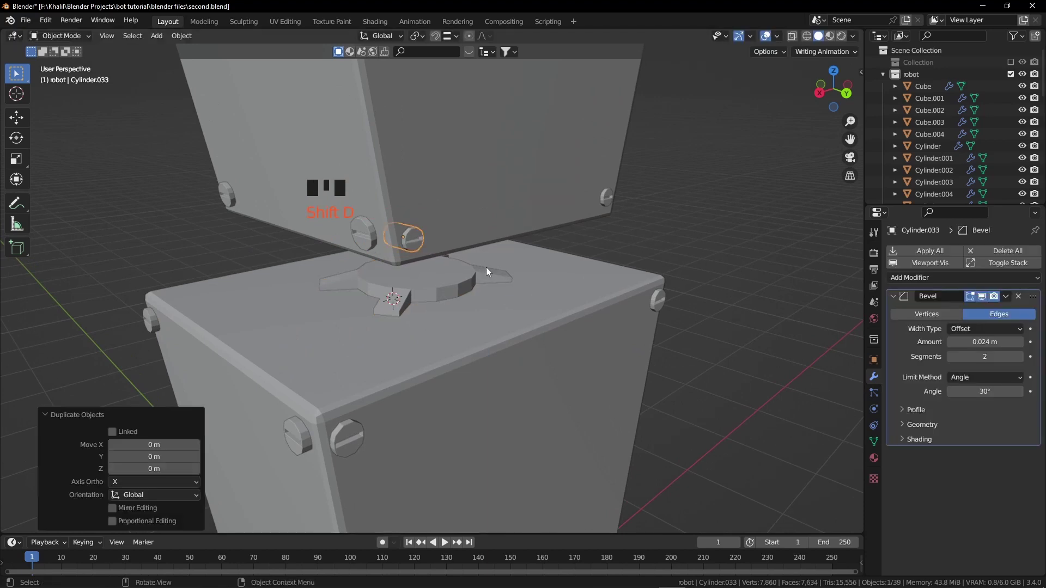
key(shift+s)
- Rotate the stud a quarter turn and move it vertically onto the neck plate tab
scroll(up, 3)
drag(380, 330, 418, 332)
key(r)
key(g)
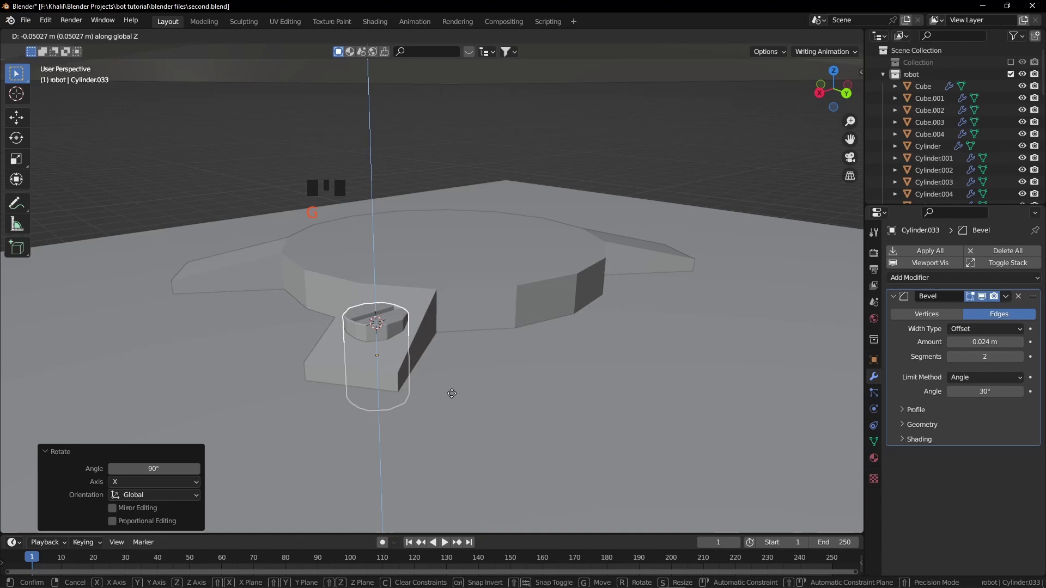
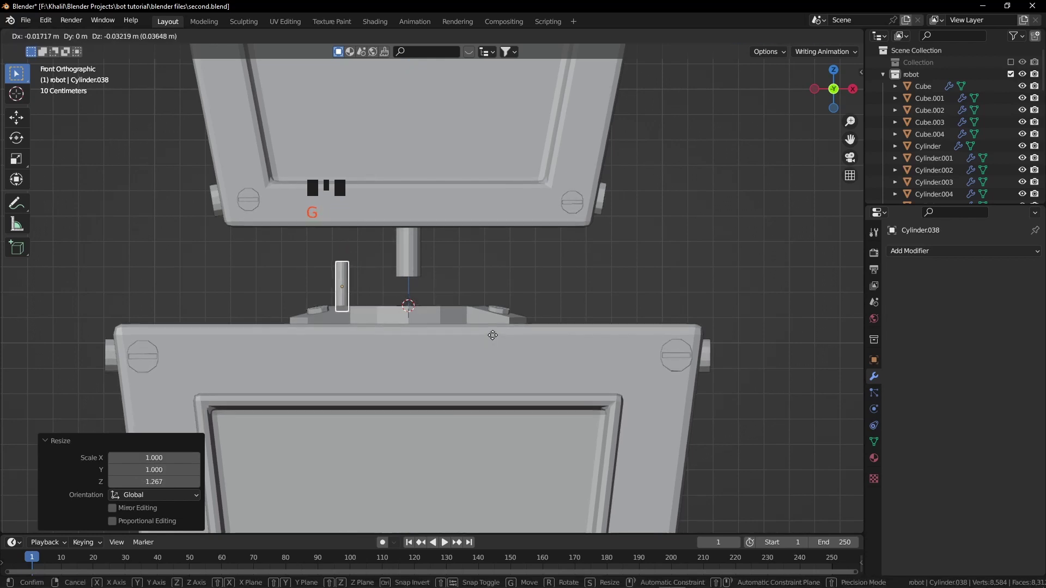
- Stretch the thin rod taller, place it beside the post and mirror it about the neck plate
drag(420, 320, 443, 329)
key(g)
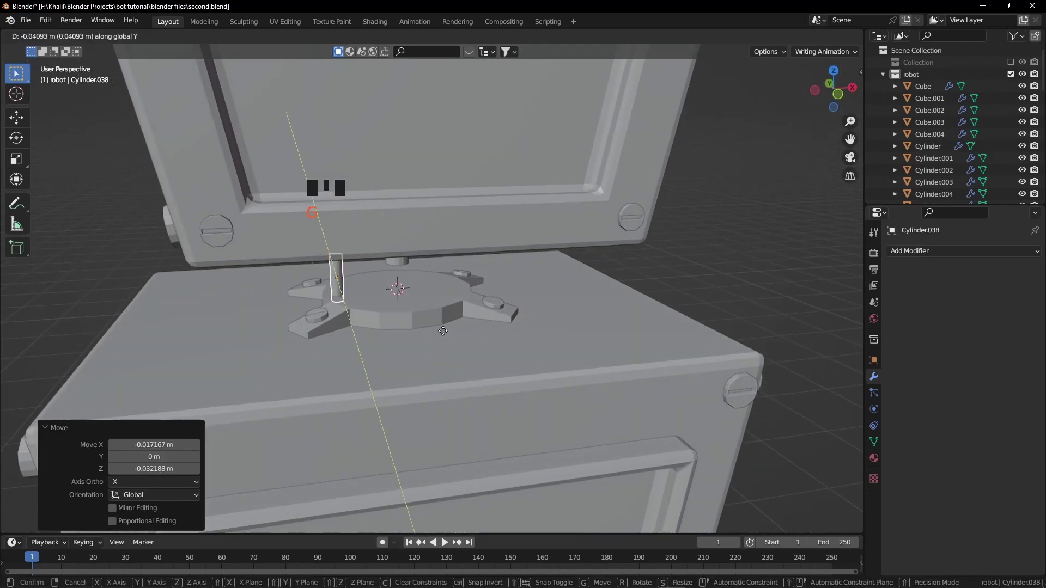
drag(445, 333, 944, 251)
drag(945, 250, 1026, 359)
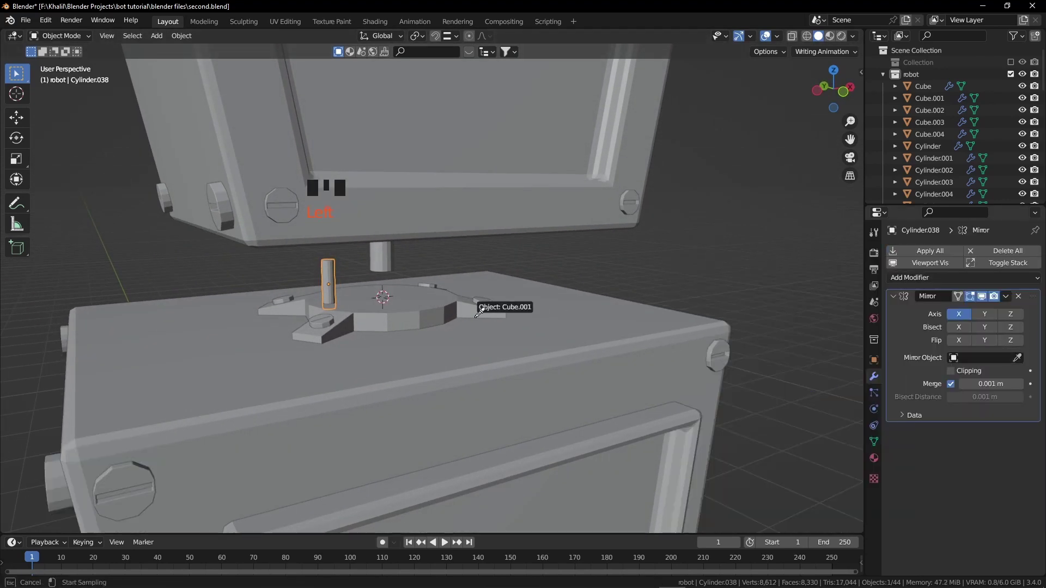
key(KP_1)
scroll(up, 3)
drag(490, 308, 480, 330)
key(s)
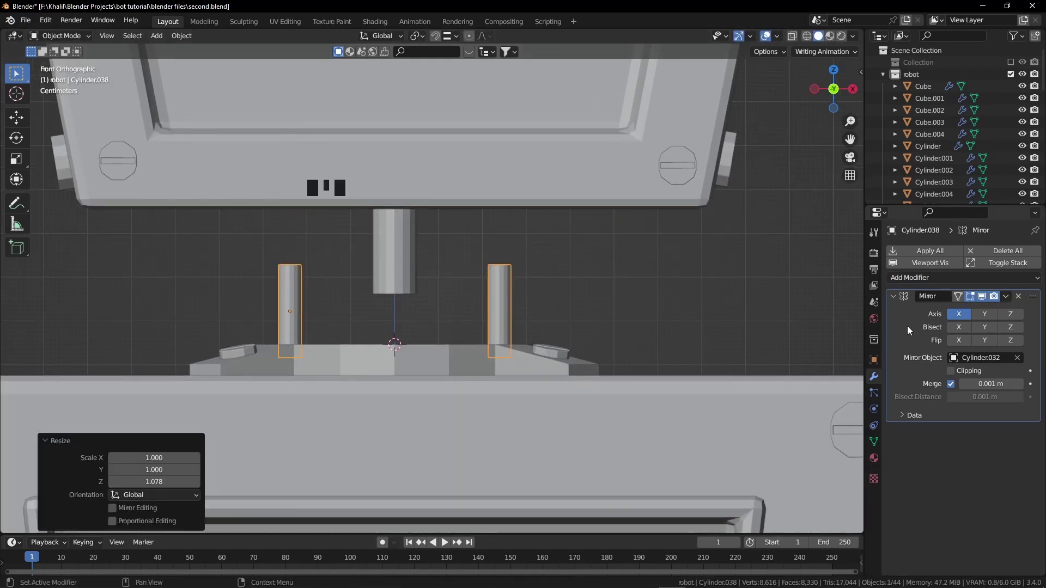
key(ctrl+a)
- Duplicate a cylinder, turn it horizontal and shrink it into a crossbar spanning the rods
click(389, 289)
key(shift+d)
key(r)
key(g)
key(s)
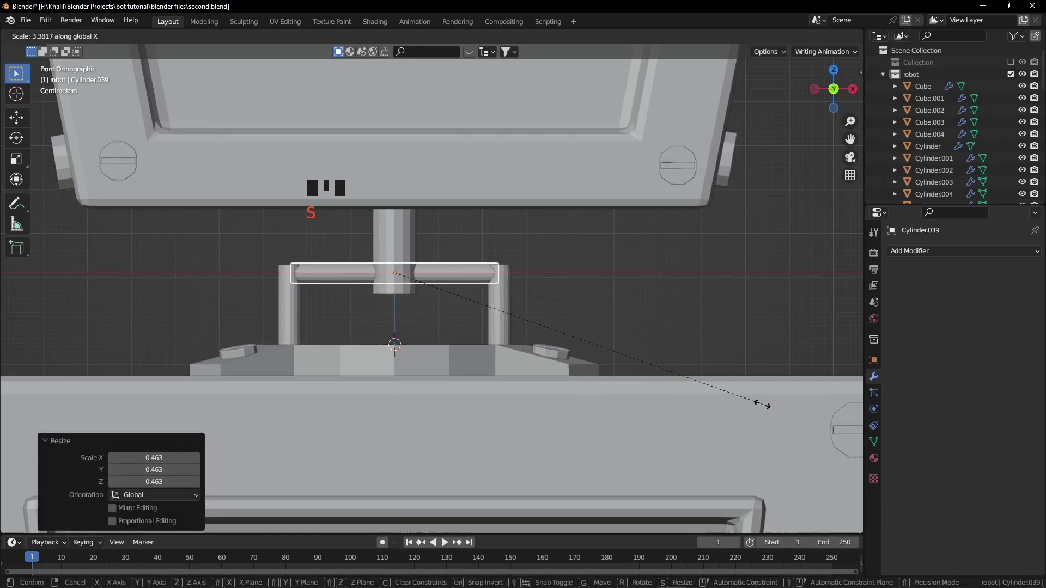
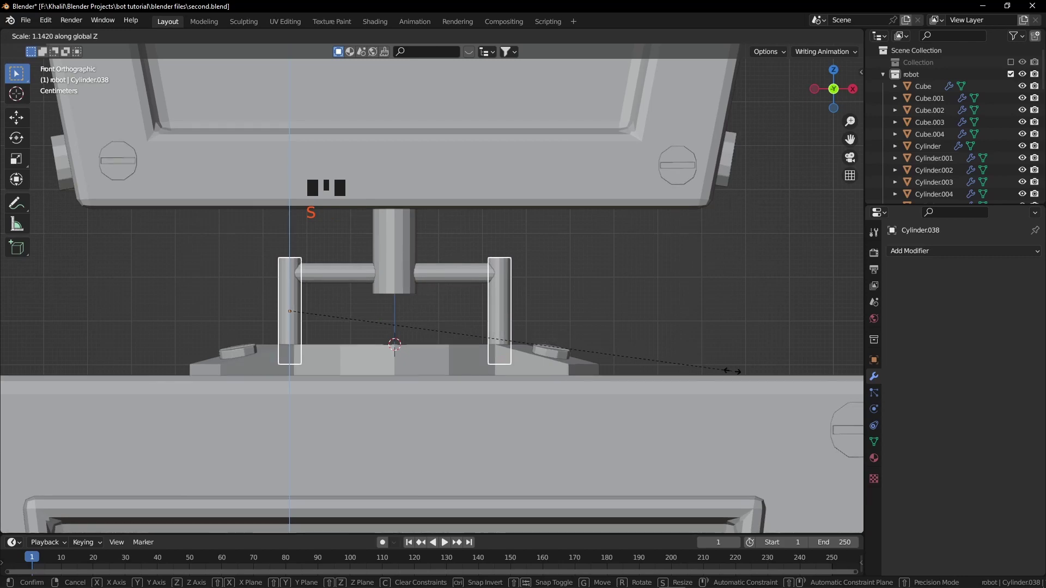
- Lengthen the upright rods along Z up to the crossbar
key(g)
scroll(down, 3)
key(a)
key(a)
drag(401, 334, 569, 306)
key(KP_3)
- Add Cube.005, scale it thin, tilt it to the box's slant and extrude its face outward
key(a)
key(a)
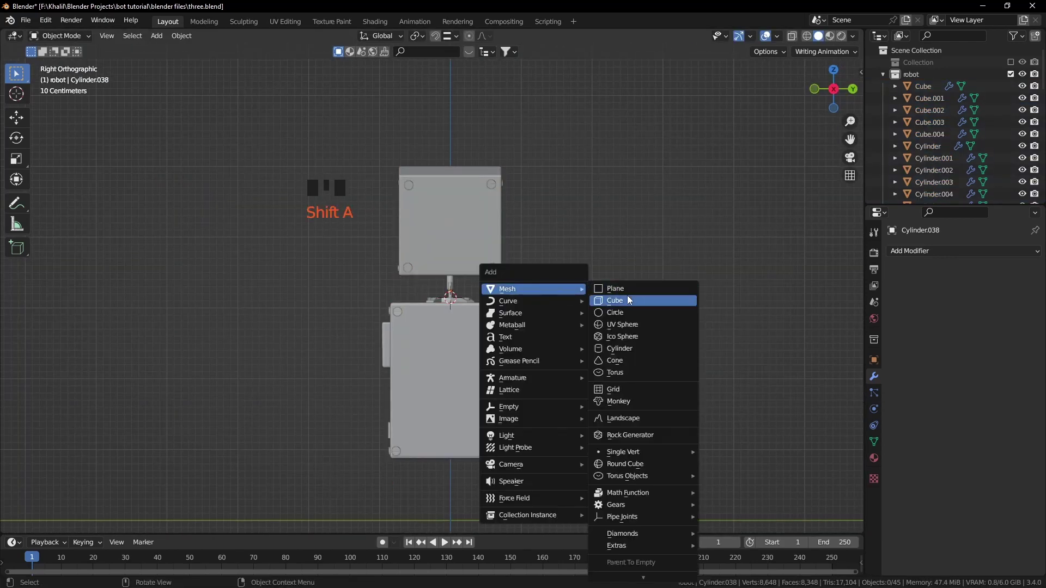
key(s)
key(KP_1)
key(g)
key(s)
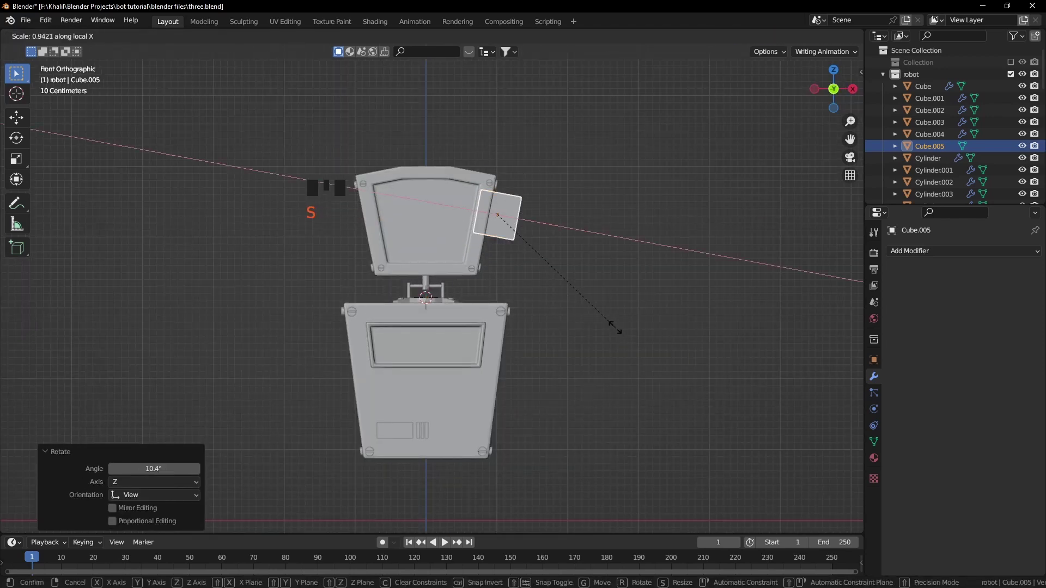
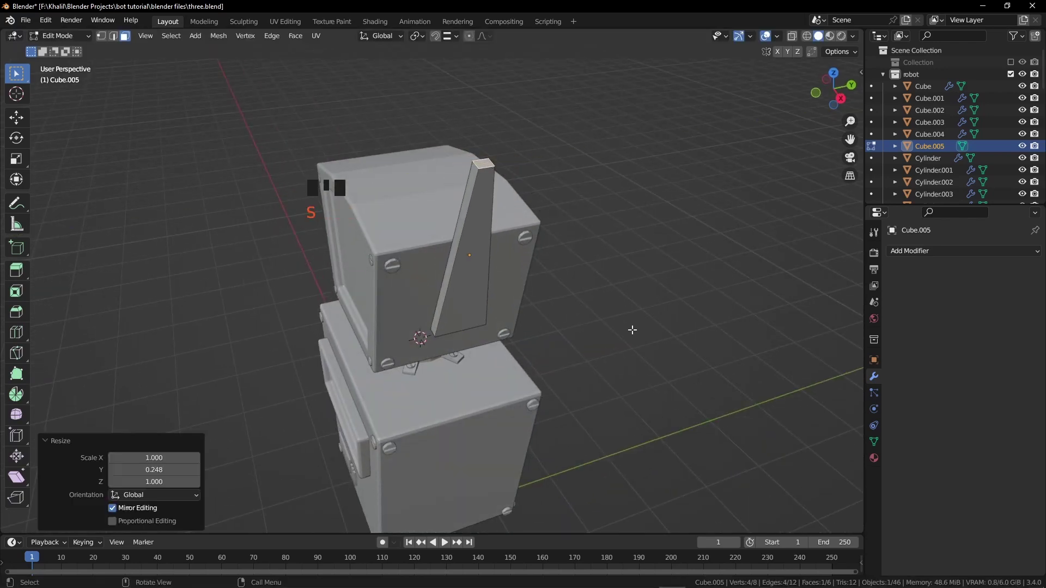
key(s)
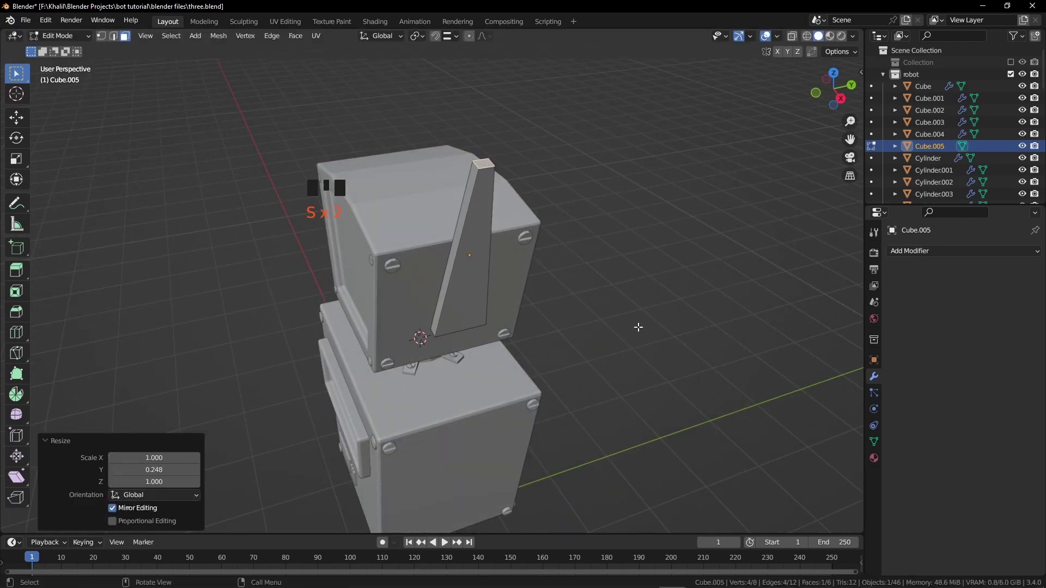
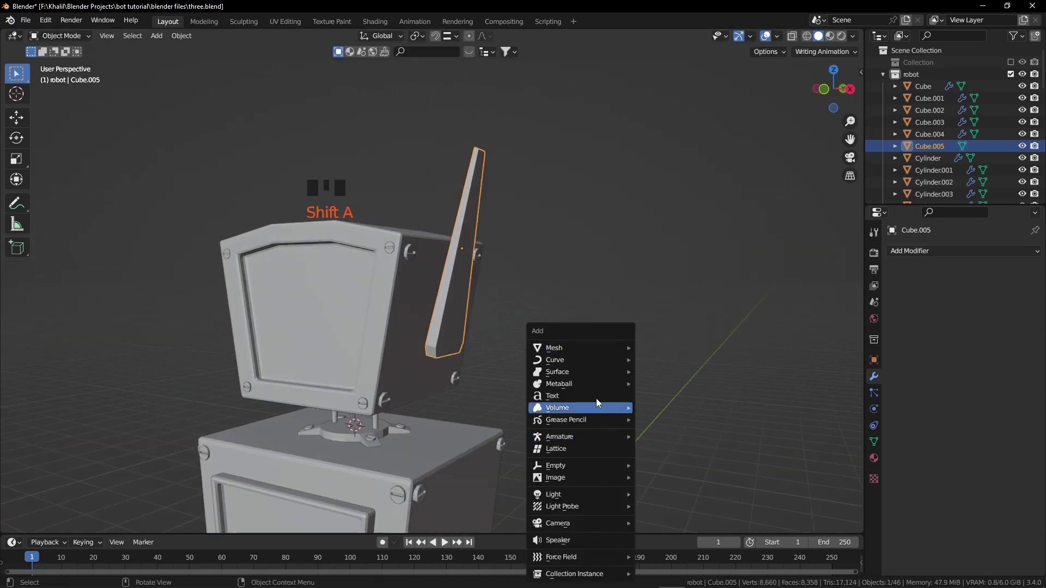
- Add Cylinder.041 as a flat round hub and move it onto the slanted arm panel
key(r)
key(s)
key(KP_1)
key(g)
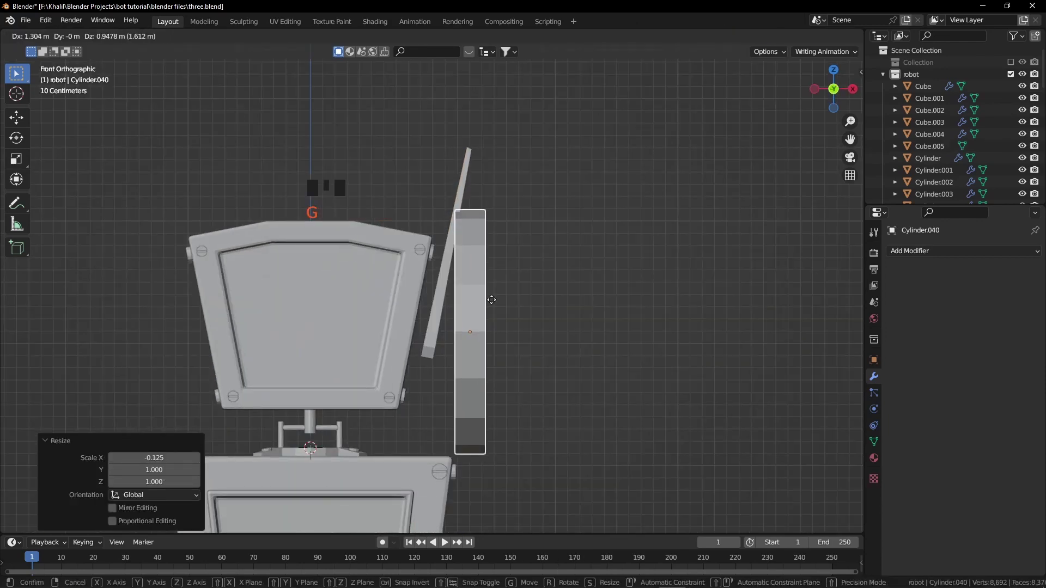
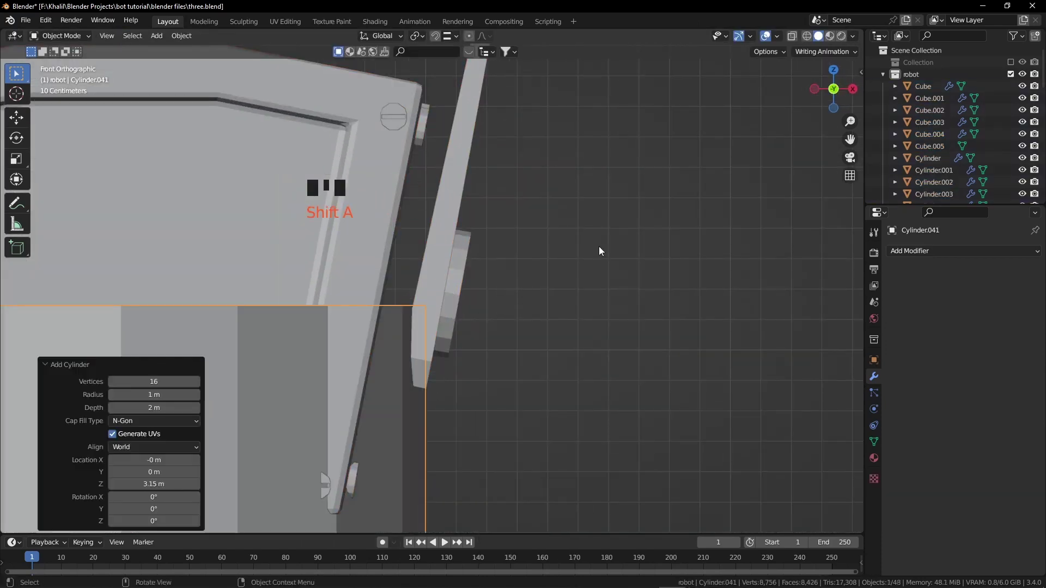
- Add a joint cylinder, lay it on its side and scale it short to fit the gap
key(r)
key(g)
key(s)
key(s)
key(s)
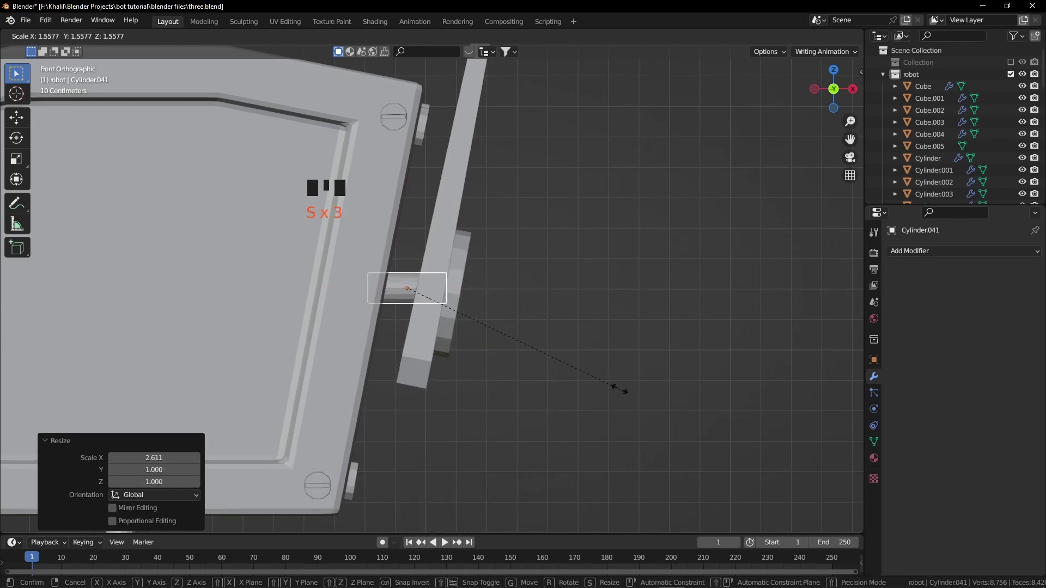
key(s)
key(g)
key(r)
key(g)
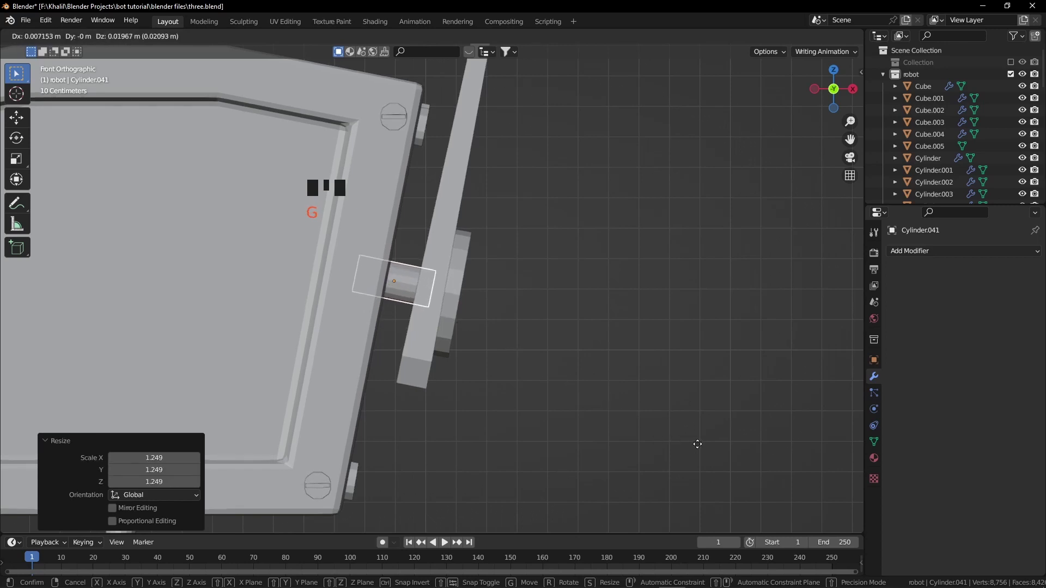
- Place the joint between arm and box, then select arm and upper box to copy its Bevel modifier
scroll(down, 3)
key(a)
key(a)
drag(493, 309, 427, 308)
click(427, 309)
drag(480, 327, 450, 311)
click(450, 311)
click(379, 311)
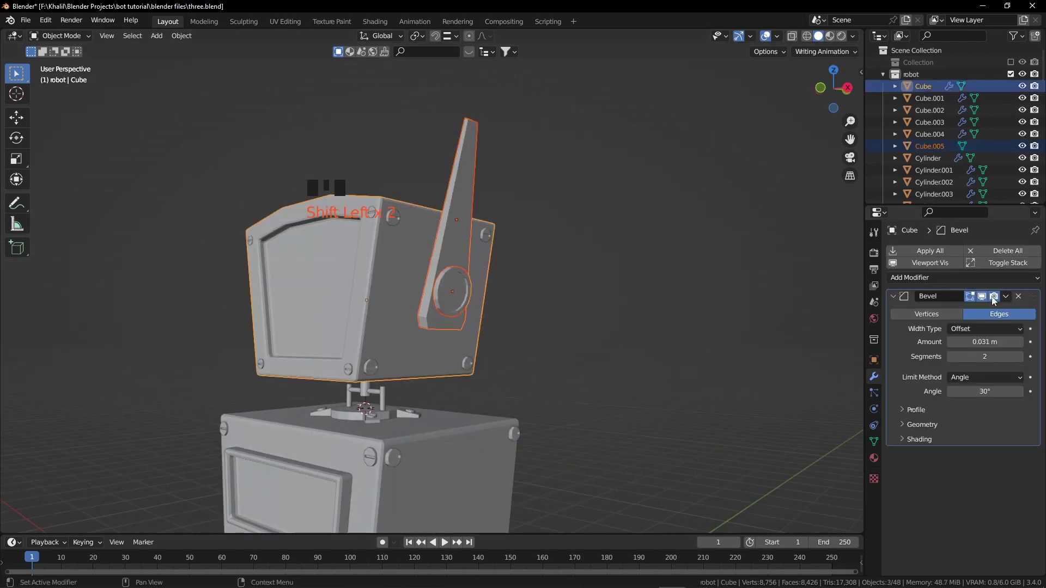
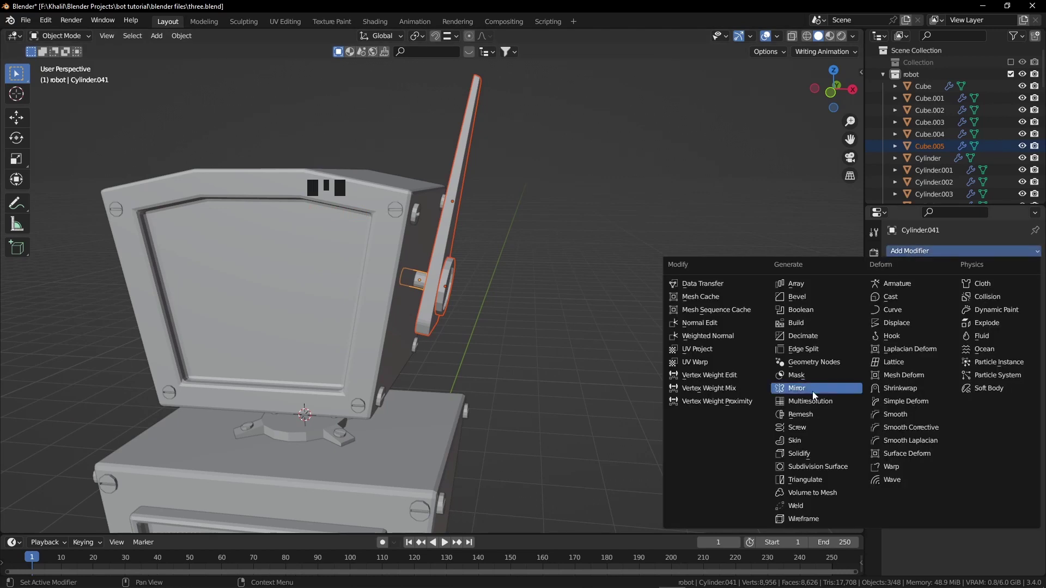
- Give the joint a Mirror modifier using the upper box Cube as mirror object, checked from the front
click(1022, 361)
scroll(down, 3)
drag(273, 286, 967, 307)
drag(1011, 301, 531, 339)
drag(531, 339, 509, 336)
key(KP_1)
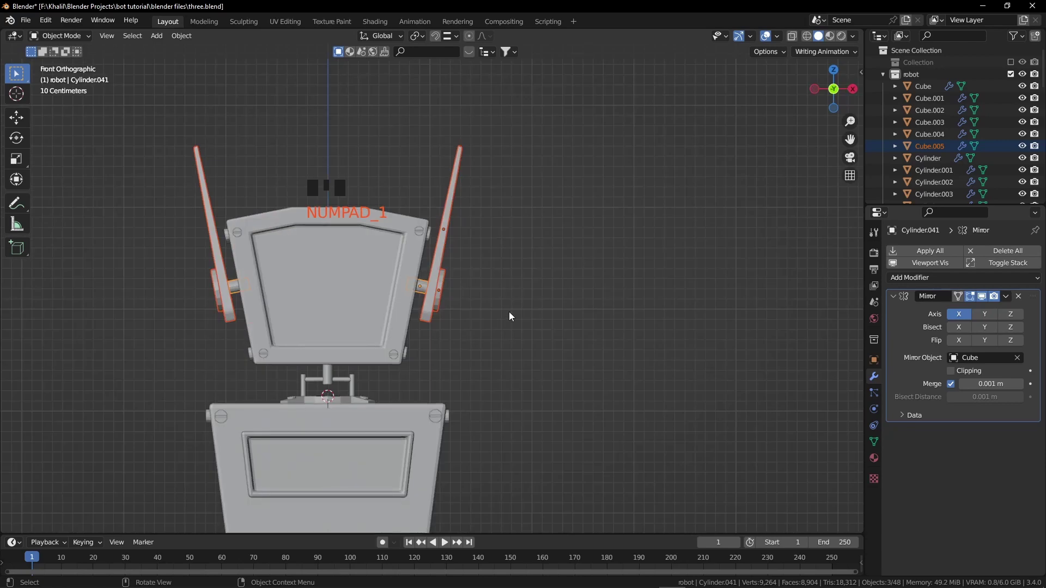
- Mirror the arm panel across the box too and apply the arm part's modifier, verifying both arms
key(g)
scroll(down, 3)
drag(429, 337, 914, 334)
key(ctrl+a)
drag(413, 318, 430, 297)
click(430, 294)
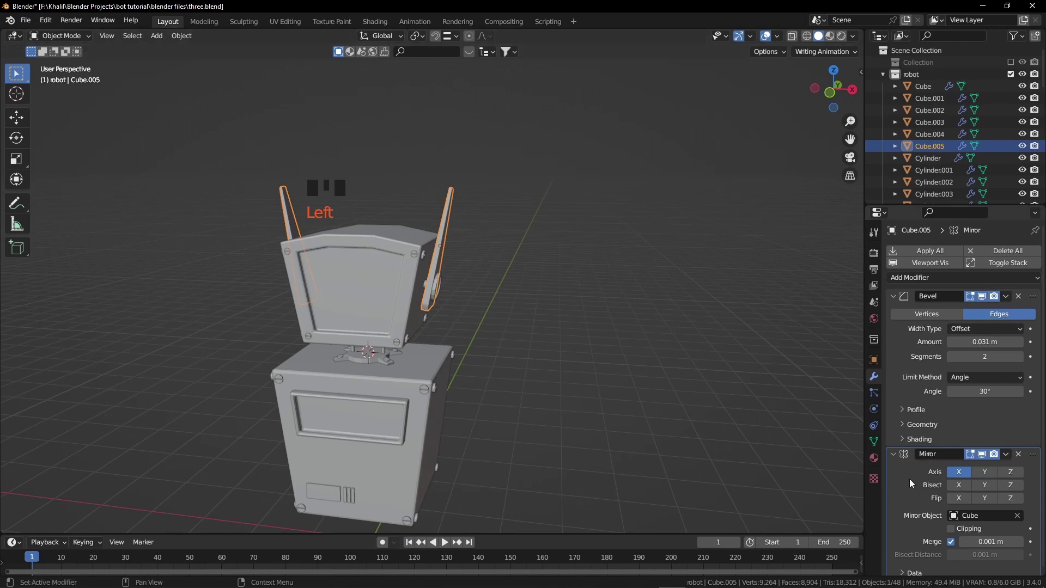
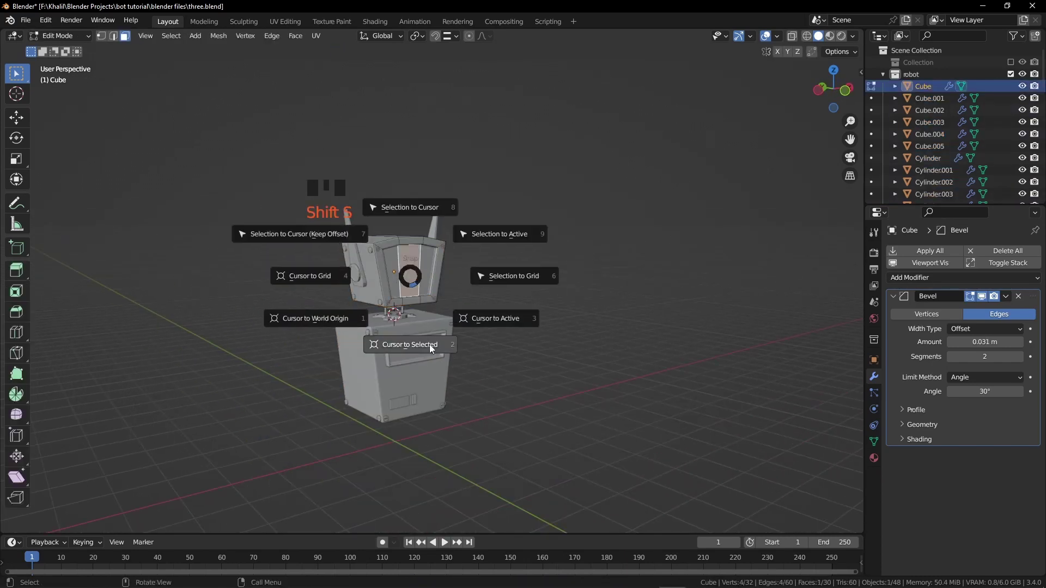
- Add a cube at the cursor and shape it into a thin, tilted vent slot on the upper body front
key(Tab)
key(shift+a)
key(s)
key(KP_1)
scroll(up, 3)
key(s)
key(g)
key(r)
key(s)
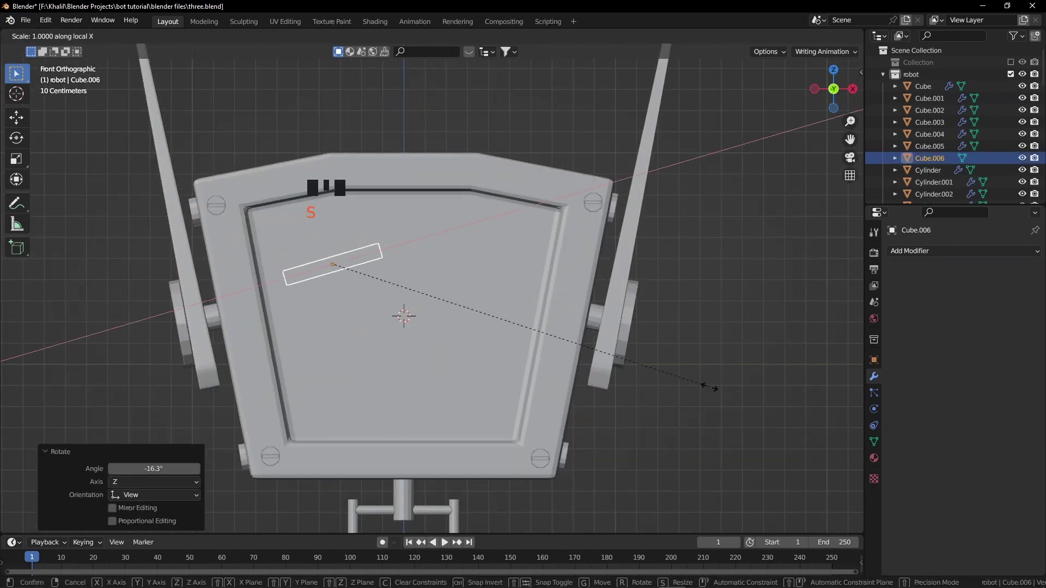
key(g)
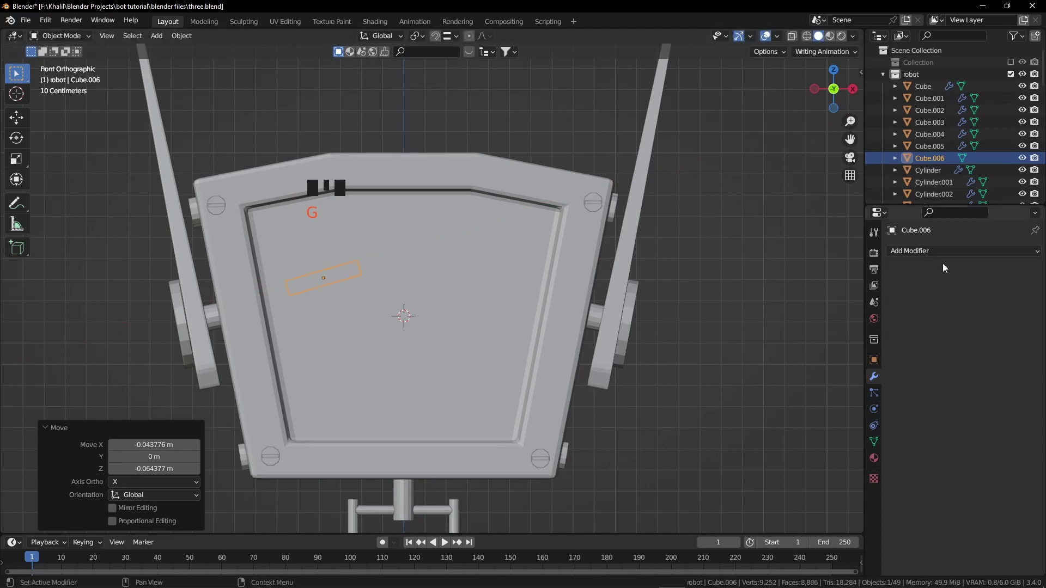
- Mirror the slot to the other side with a Mirror modifier using Cube as mirror object
click(878, 297)
click(1022, 363)
drag(723, 351, 794, 376)
key(s)
click(314, 341)
drag(1011, 301, 448, 329)
middle_click(475, 359)
scroll(up, 3)
drag(474, 358, 985, 454)
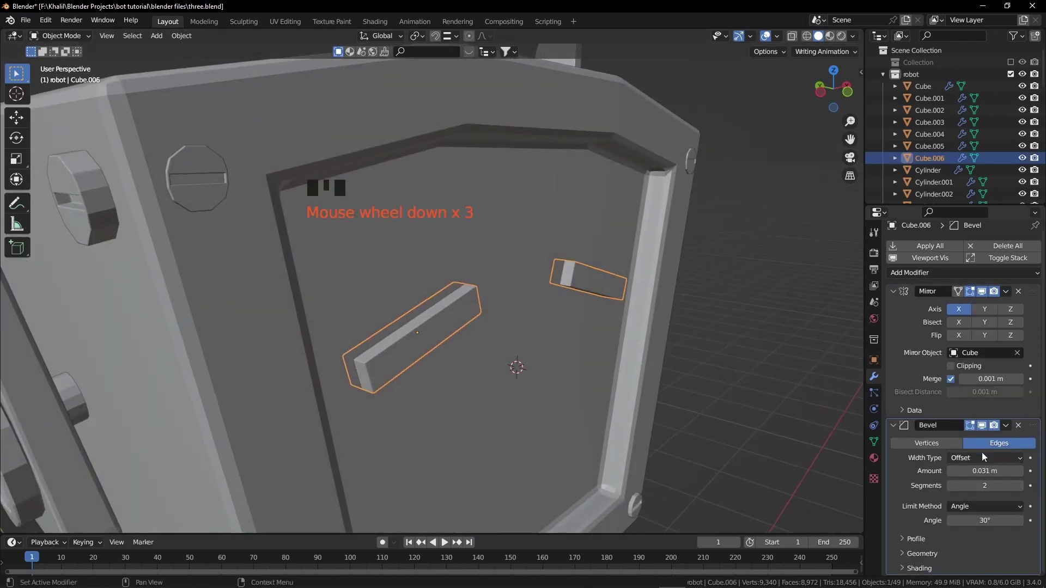
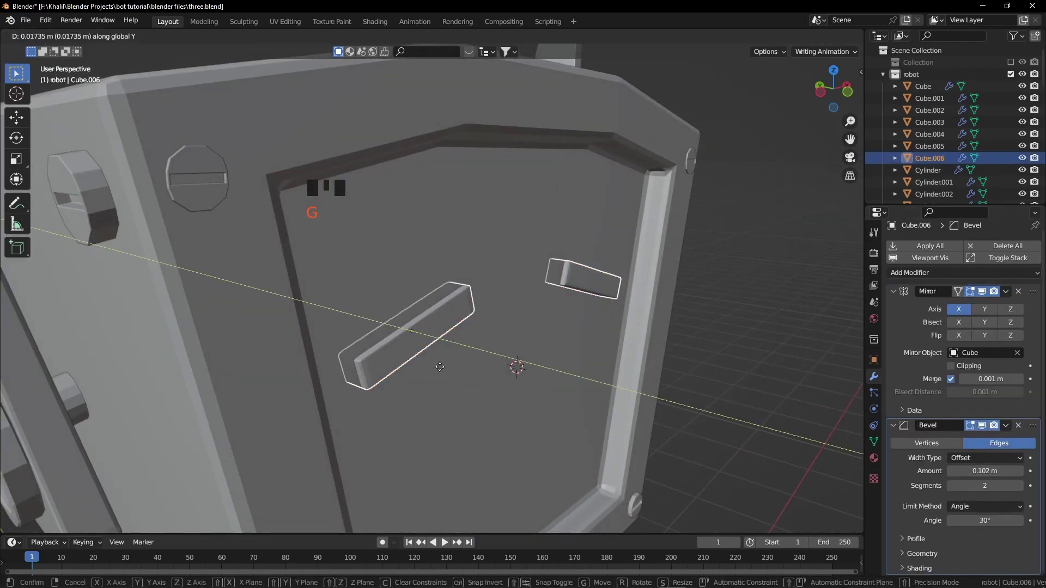
- Widen the Bevel amount on the slot edges and save the work as four.blend
key(ctrl+a)
key(KP_1)
scroll(down, 3)
drag(615, 401, 581, 337)
key(a)
key(a)
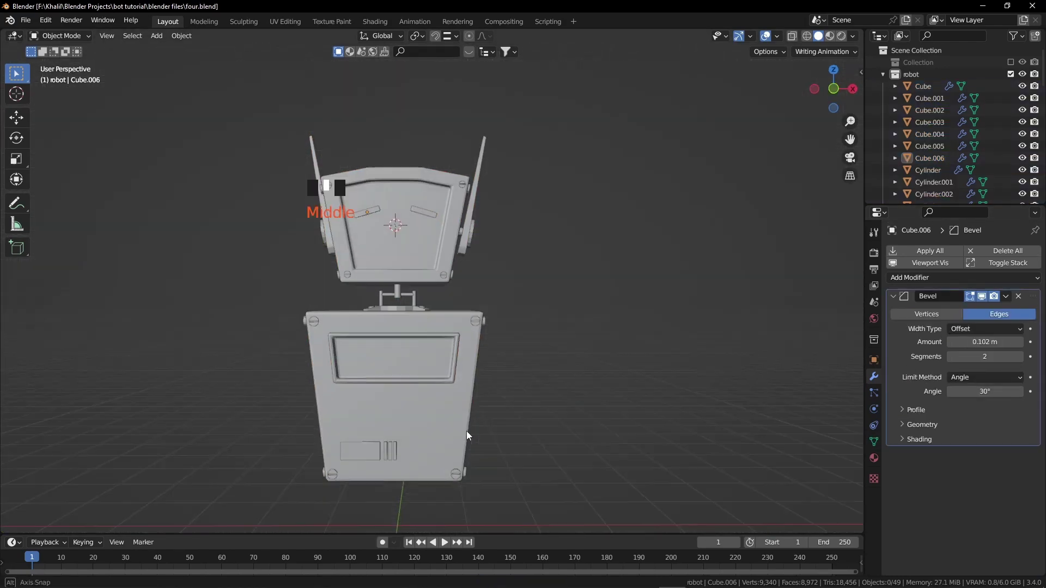
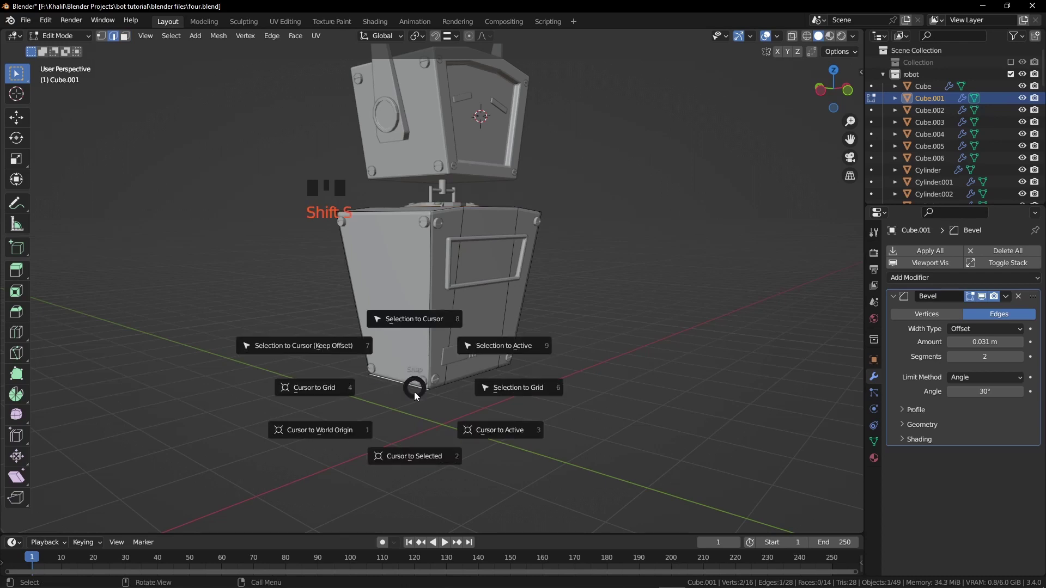
- Snap the 3D cursor to the selected lower corner and add a torus there for the wheel
key(Tab)
key(a)
key(a)
key(shift+a)
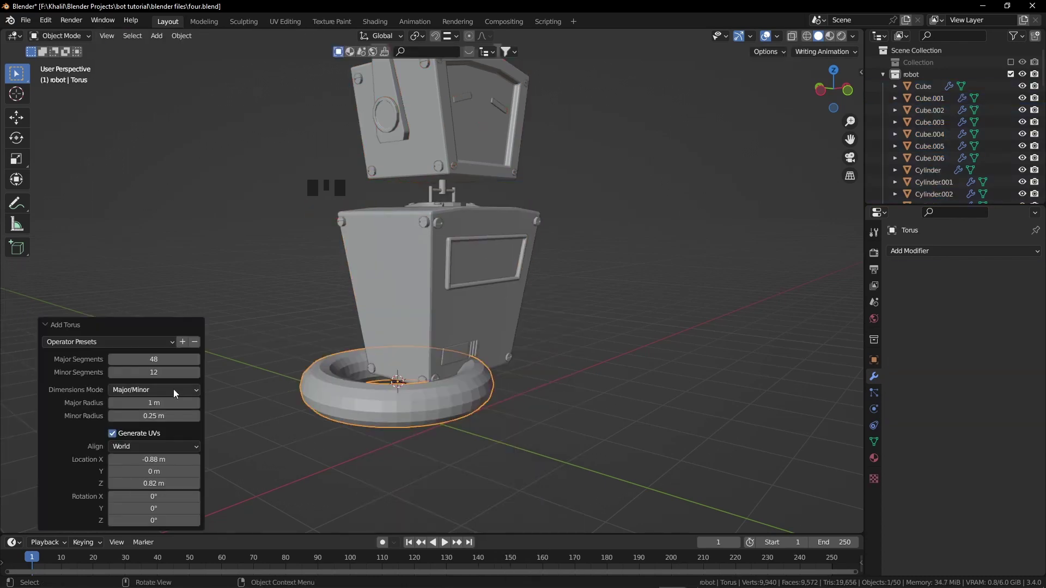
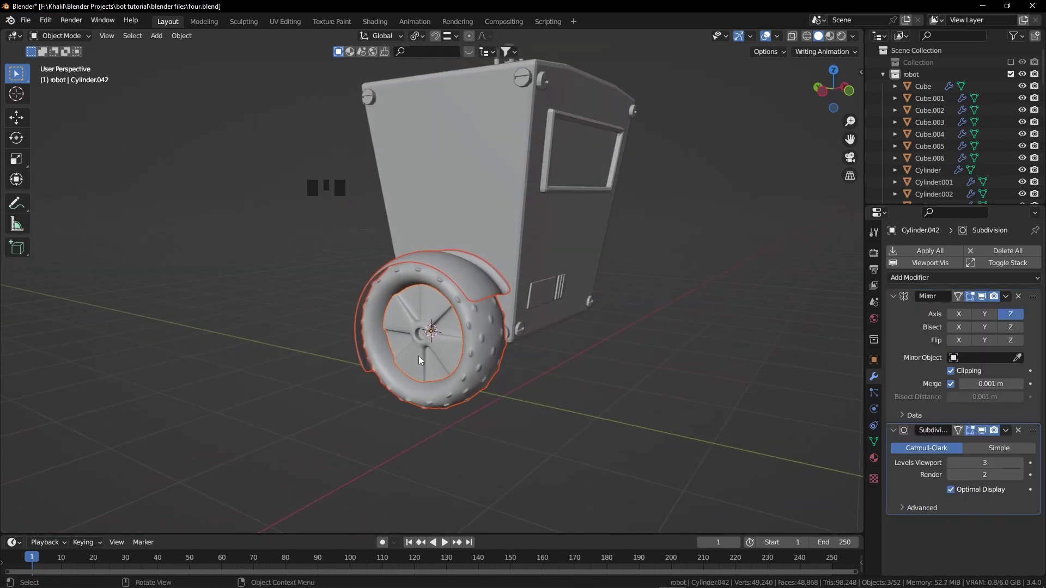
- Give the wheel fender a Mirror modifier across Cube.001 along the X axis
click(413, 348)
key(ctrl+a)
click(475, 343)
click(472, 292)
scroll(down, 3)
drag(914, 256, 806, 395)
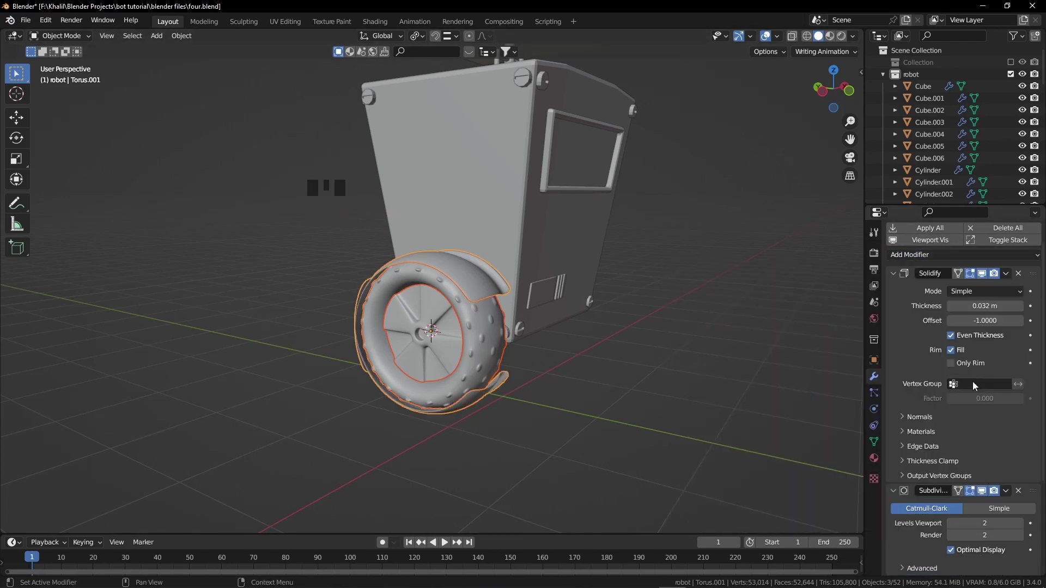
scroll(down, 3)
click(965, 471)
click(1016, 514)
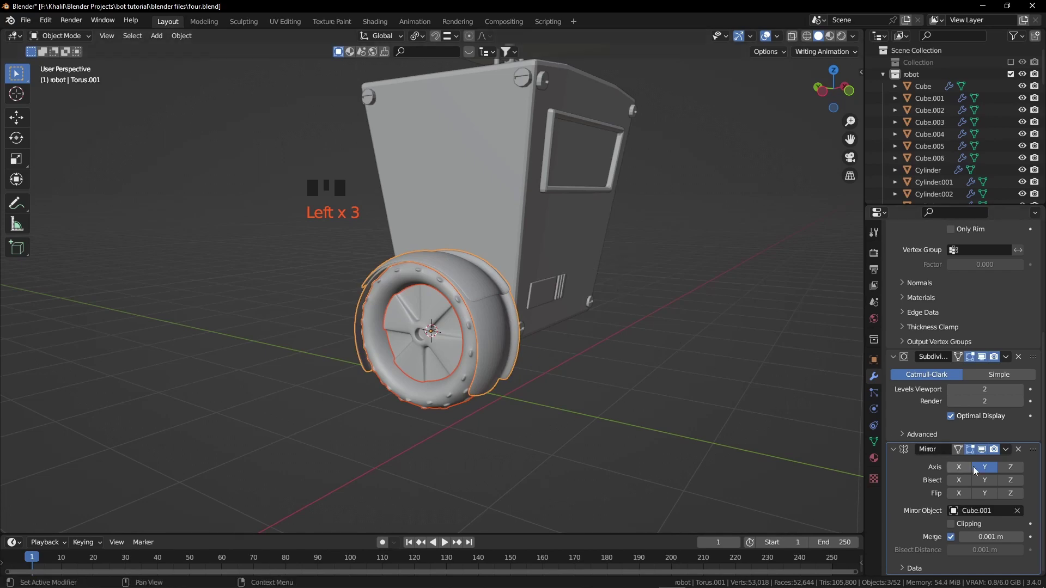
click(957, 469)
- Inspect the mirrored fenders from several angles and nudge the fender's scale and position in front view
drag(582, 357, 485, 358)
scroll(down, 3)
drag(621, 362, 1009, 449)
drag(1009, 449, 611, 352)
scroll(down, 3)
drag(609, 352, 467, 397)
key(KP_1)
key(s)
key(g)
- Toggle viewport header options and review the studded wheels and fenders around the lower body
drag(447, 328, 549, 354)
key(a)
key(a)
drag(543, 358, 489, 327)
key(s)
scroll(down, 3)
middle_click(493, 349)
click(761, 38)
click(763, 36)
middle_click(555, 283)
scroll(up, 3)
drag(555, 291, 421, 281)
- Fine-tune the fender placement with a grab and recheck it against the header display settings
scroll(down, 3)
drag(431, 281, 479, 338)
scroll(up, 3)
drag(523, 366, 477, 398)
key(g)
scroll(down, 3)
drag(472, 365, 770, 37)
click(769, 37)
- Orbit to confirm fendered wheels on both sides and apply the fender's modifiers with Ctrl+A
middle_click(575, 313)
key(a)
key(a)
drag(540, 278, 512, 324)
scroll(down, 3)
drag(506, 319, 939, 487)
scroll(down, 3)
key(ctrl+a)
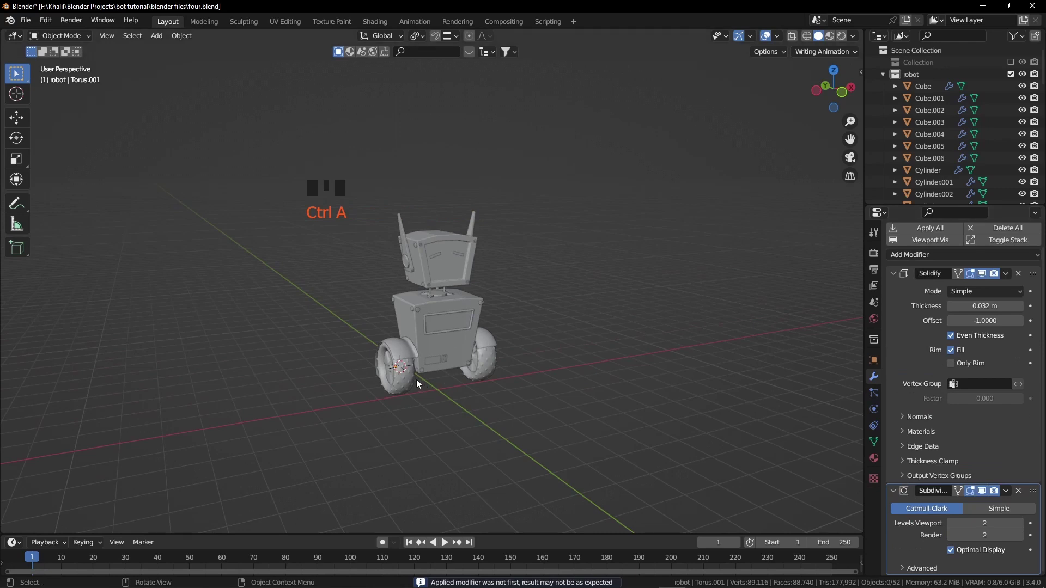
- Apply the fenders' remaining modifiers and save the robot as the new file five.blend
click(400, 368)
key(ctrl+a)
click(402, 358)
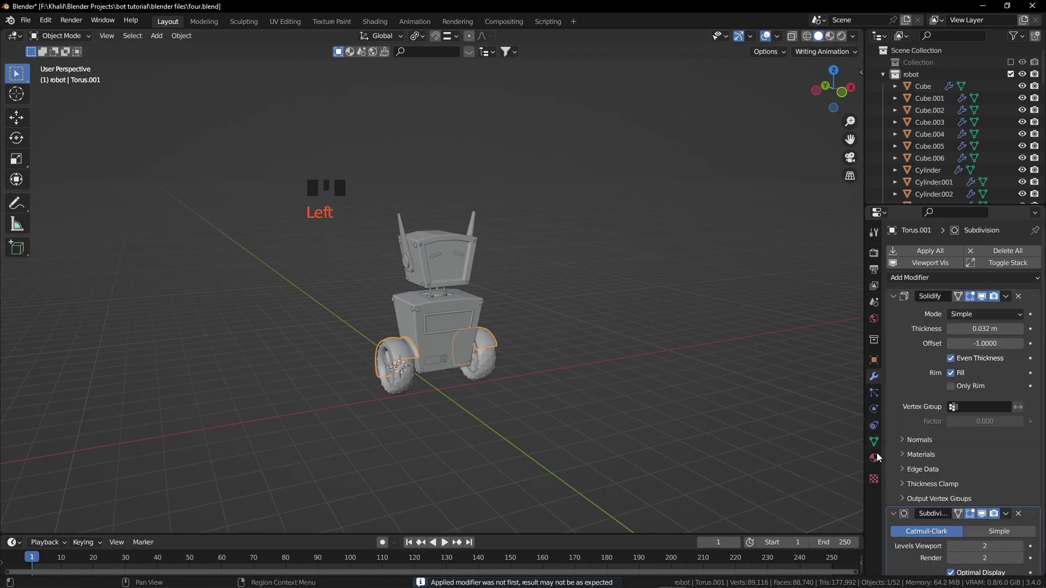
scroll(down, 3)
scroll(up, 3)
scroll(up, 3)
click(388, 368)
key(ctrl+a)
- Select all robot parts with the body active and bring up the Set Parent To menu via Ctrl+P
key(a)
key(a)
middle_click(462, 385)
key(a)
key(a)
click(464, 340)
key(ctrl+p)
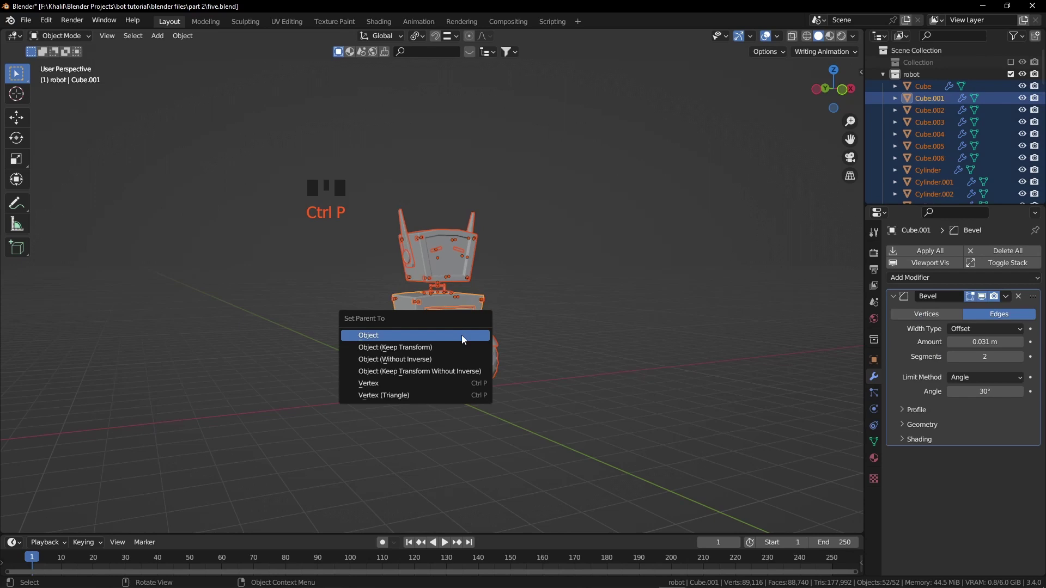
- Parent all parts to the body, go to front view and add a Human Meta-Rig placed beside the robot
key(KP_1)
key(shift+a)
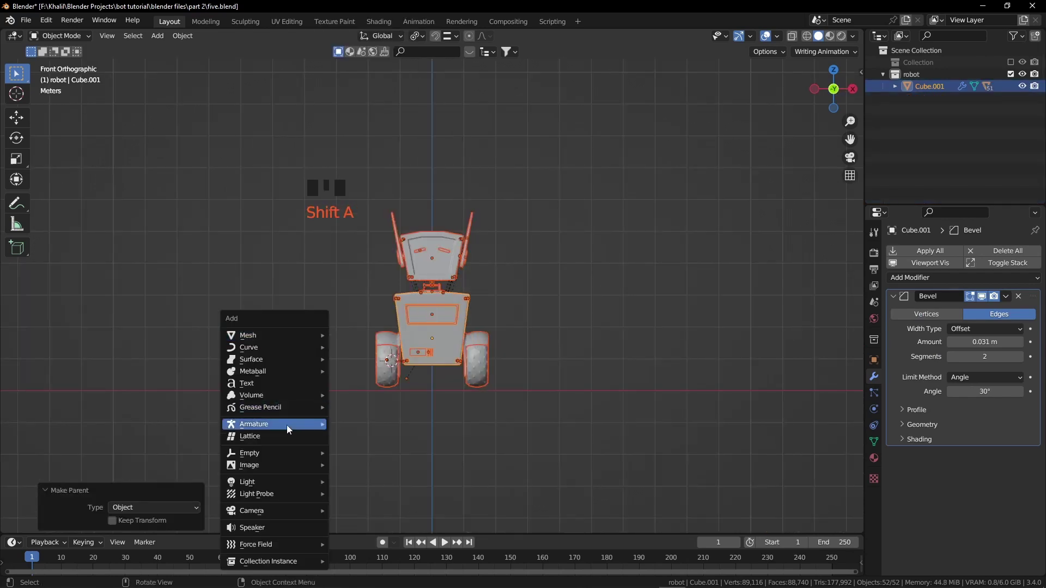
key(g)
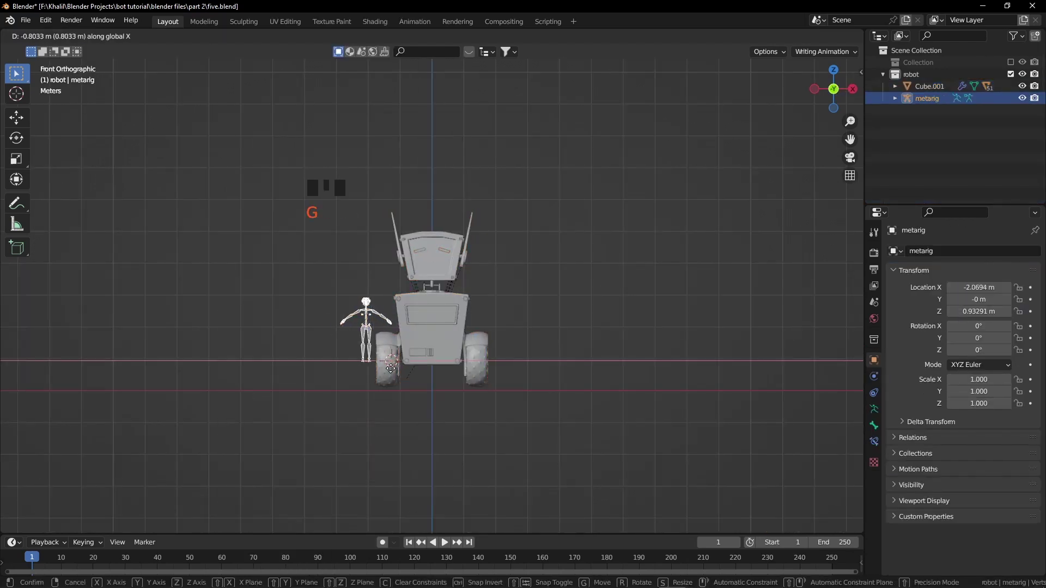
key(g)
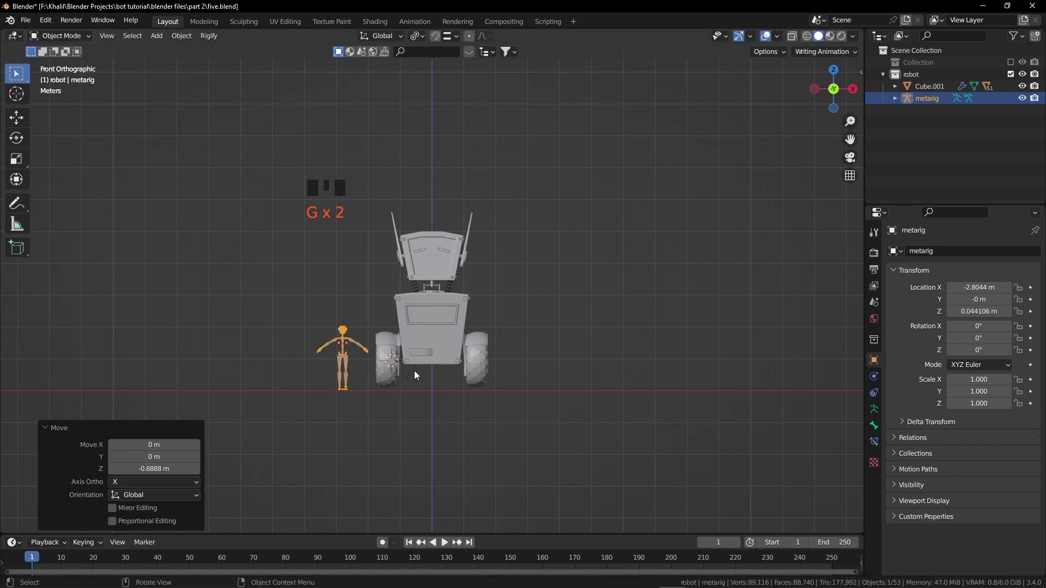
- Shrink the robot body to a sensible size against the metarig, then select the metarig
click(434, 360)
click(448, 346)
key(s)
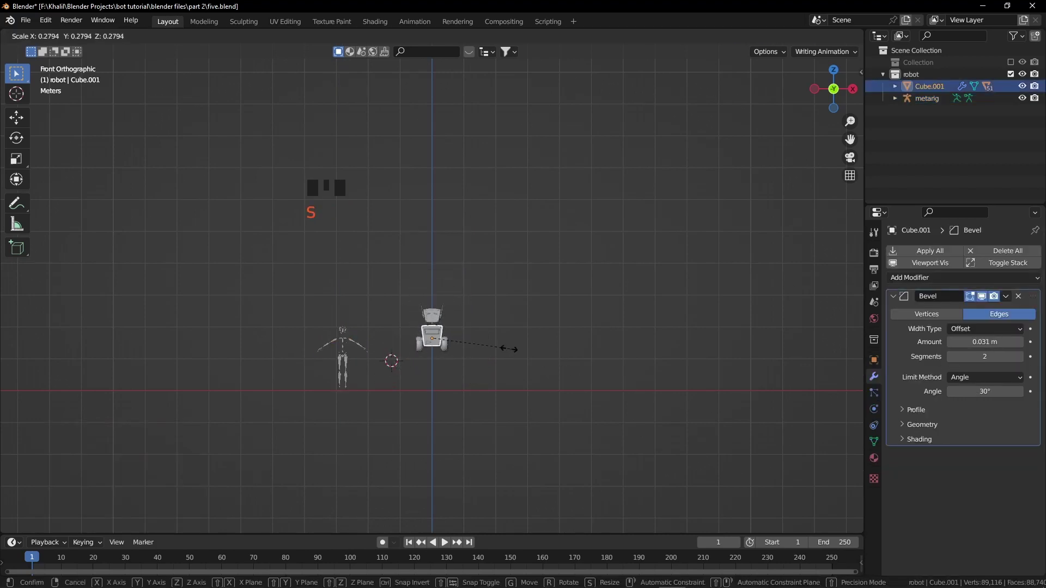
key(g)
click(341, 349)
key(KP_Decimal)
click(577, 432)
- Remove the human metarig from the scene
key(s)
key(g)
click(461, 316)
key(x)
- Parent the front wheel to the body keeping its transform and start spinning it about the X axis
drag(478, 415, 544, 422)
scroll(up, 3)
drag(525, 393, 428, 279)
scroll(up, 3)
drag(470, 332, 367, 418)
click(368, 418)
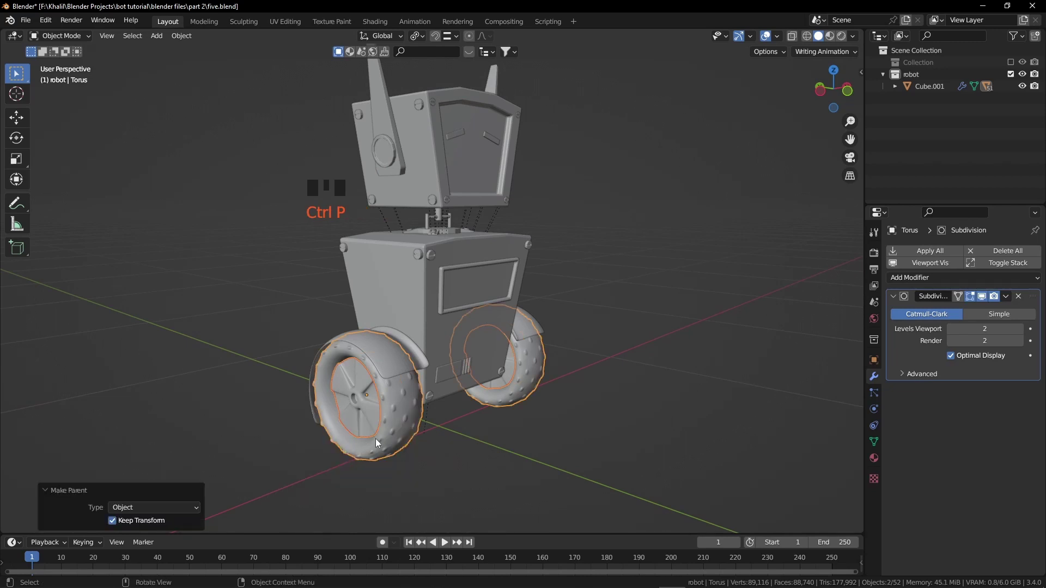
click(407, 422)
key(r)
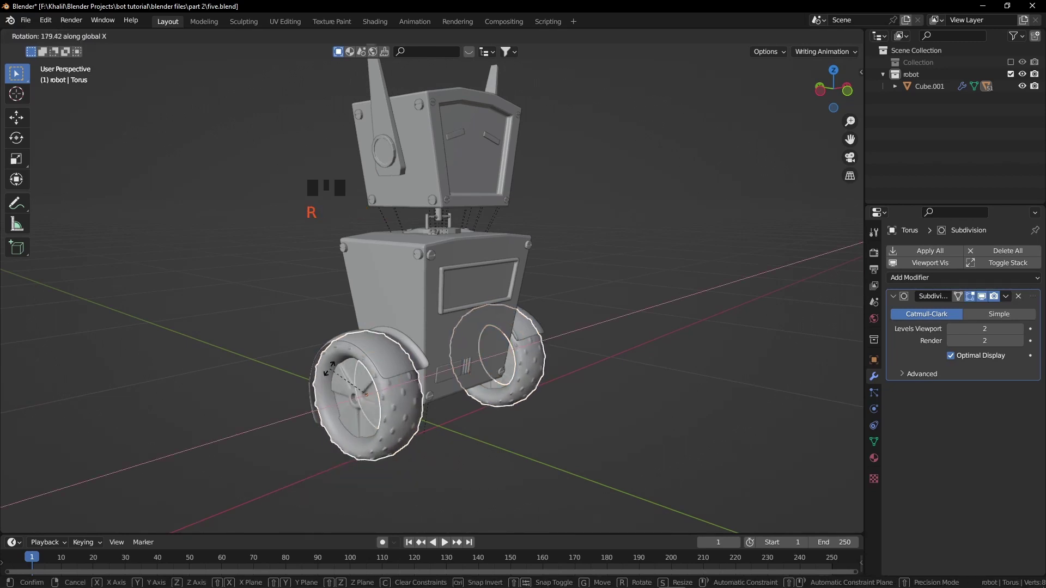